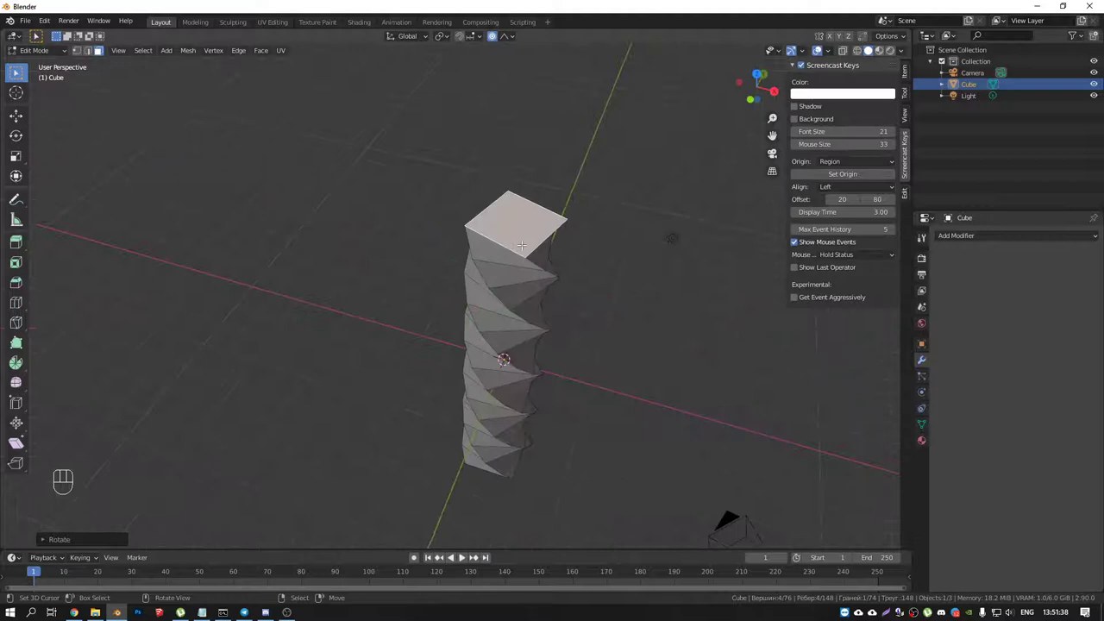
Step: Add a Simple Deform modifier twisting the cube 45° about the X axis and orbit to view it
key(ctrl+z)
key(Tab)
drag(565, 329, 559, 292)
drag(969, 239, 437, 276)
middle_click(522, 370)
drag(956, 241, 963, 378)
drag(539, 374, 568, 377)
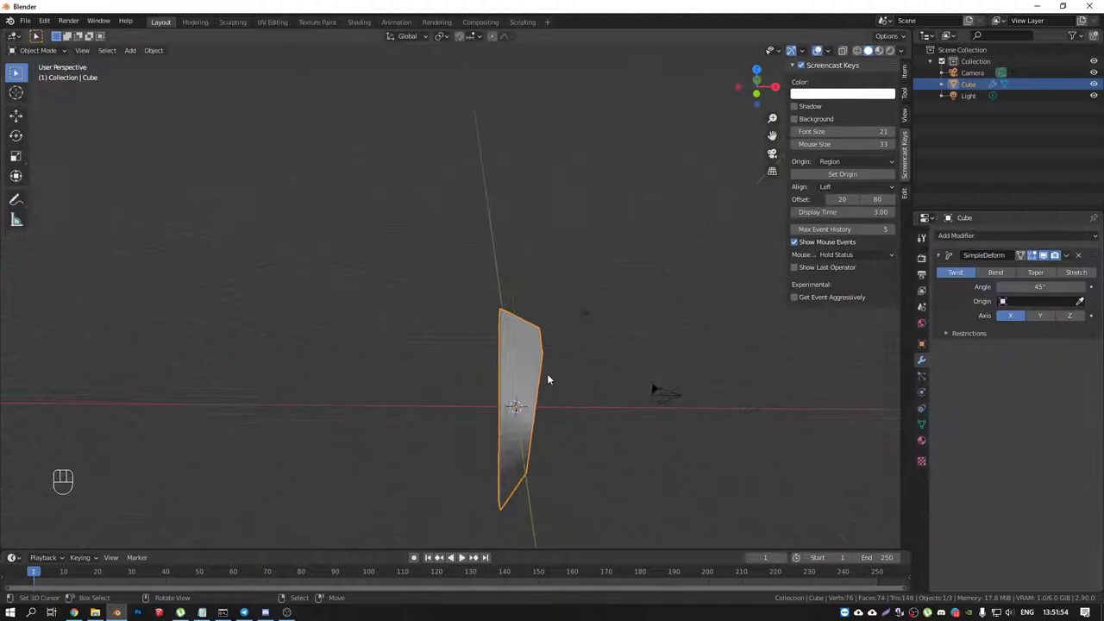
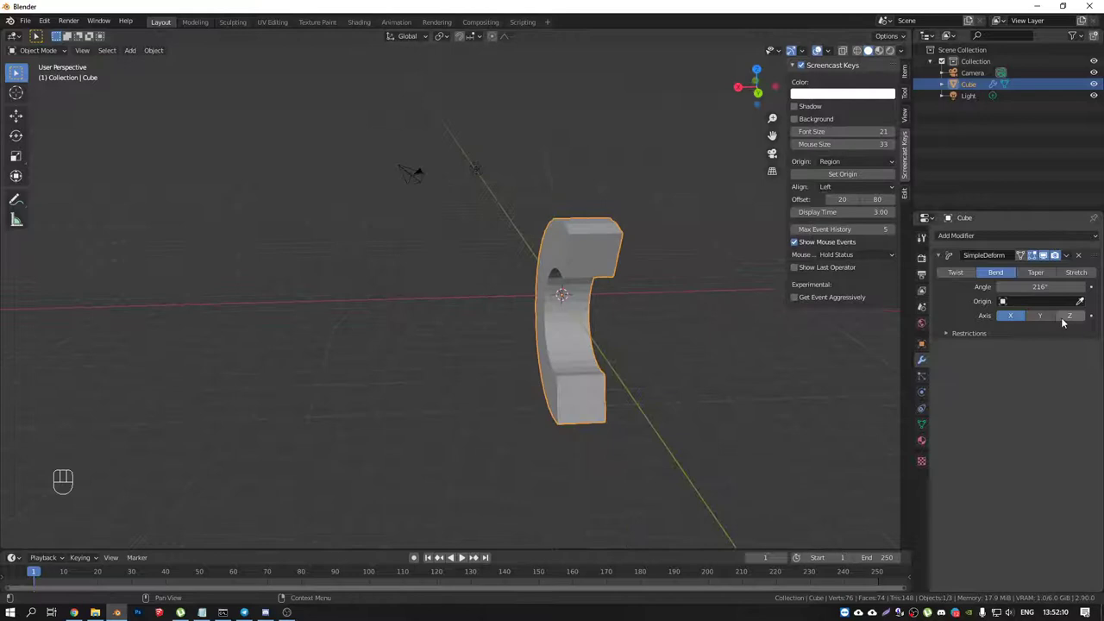
Step: Switch the Simple Deform to Bend about the Z axis, then to Taper
click(1075, 320)
drag(524, 166, 554, 172)
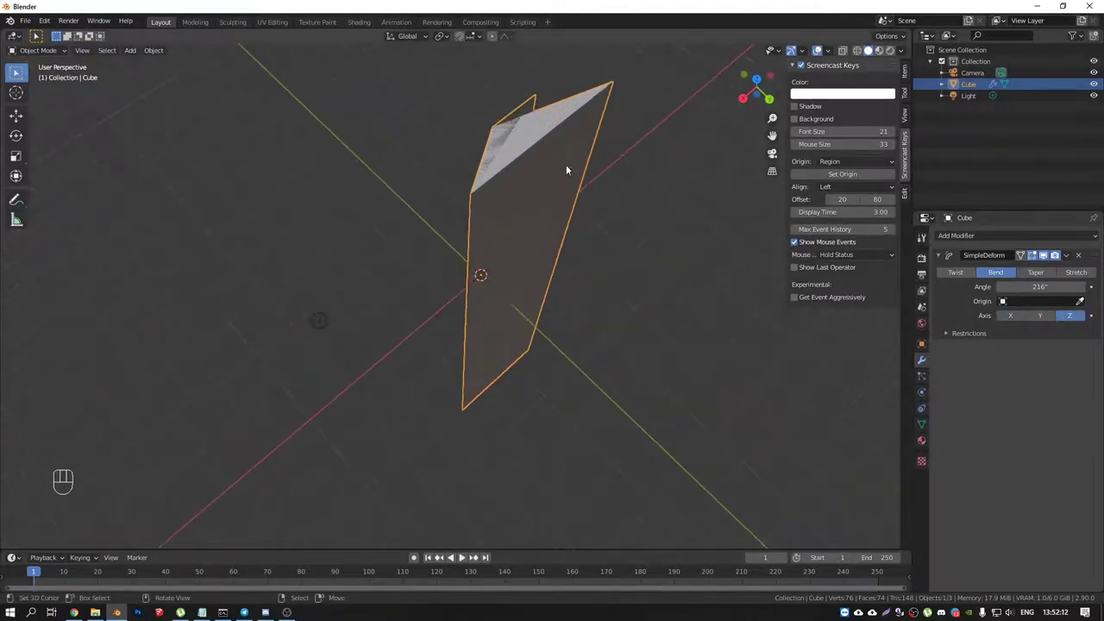
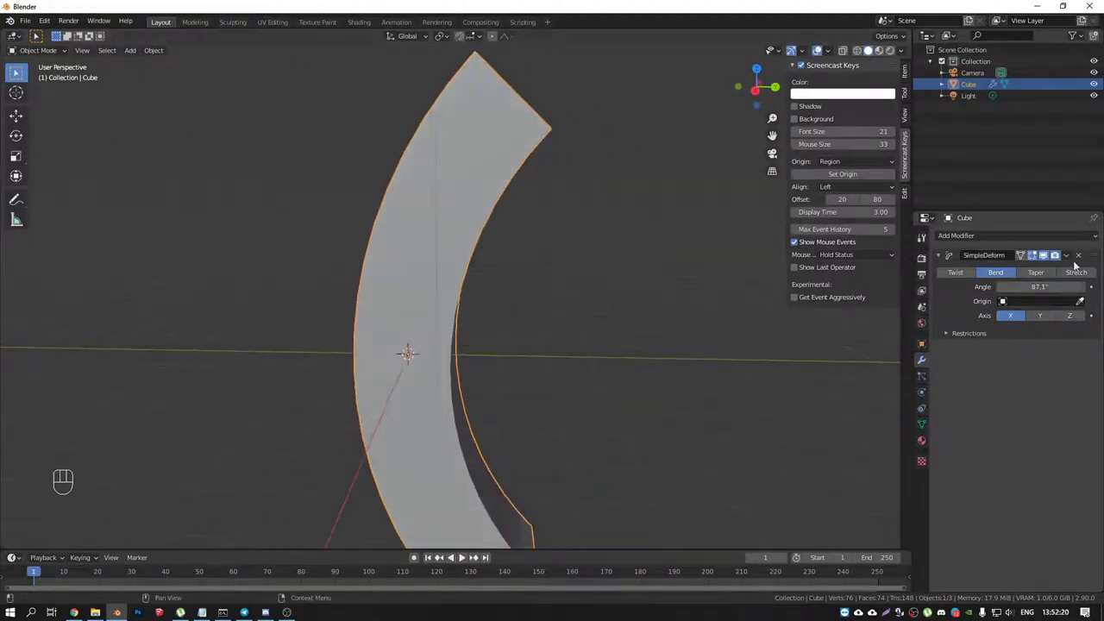
click(1041, 272)
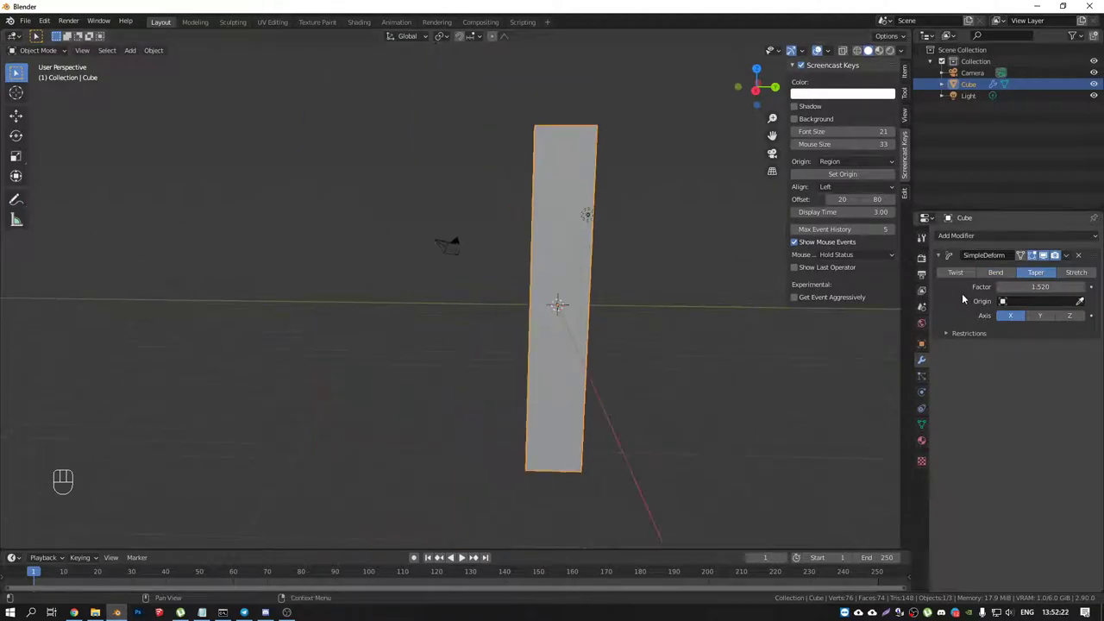
Step: Try the Stretch mode, inspect the pinched cube, then remove the deform modifier
click(1078, 273)
drag(630, 259, 673, 267)
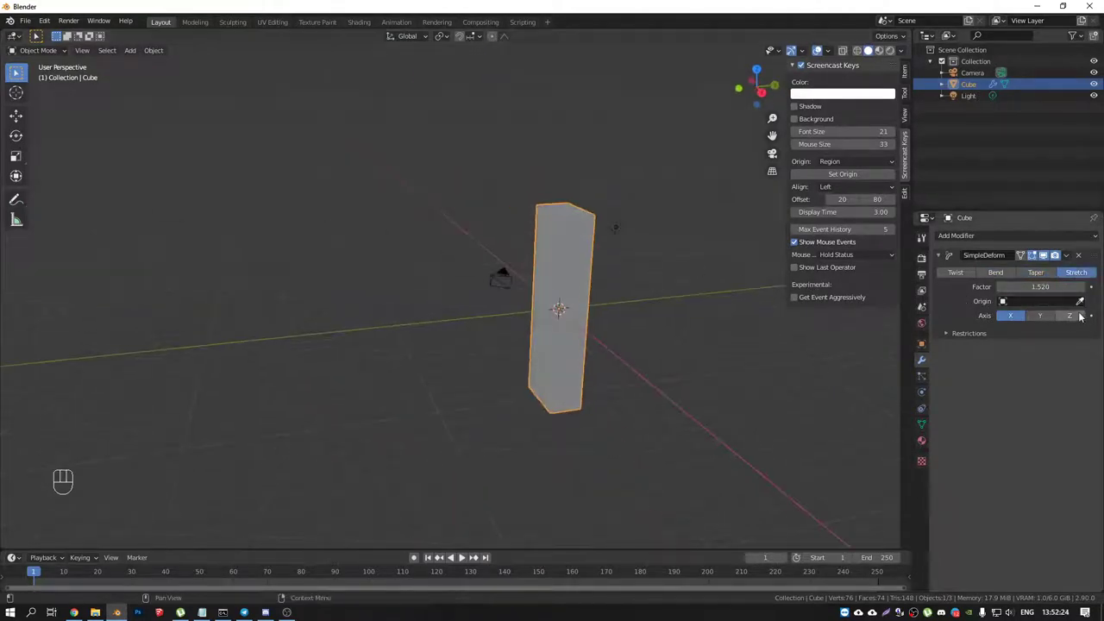
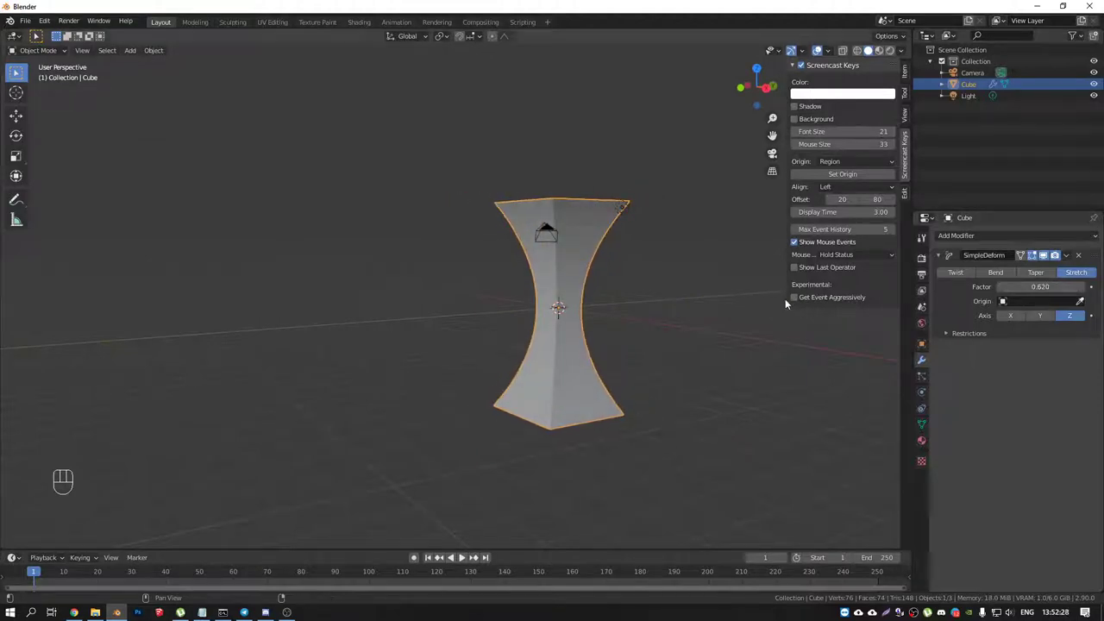
middle_click(596, 310)
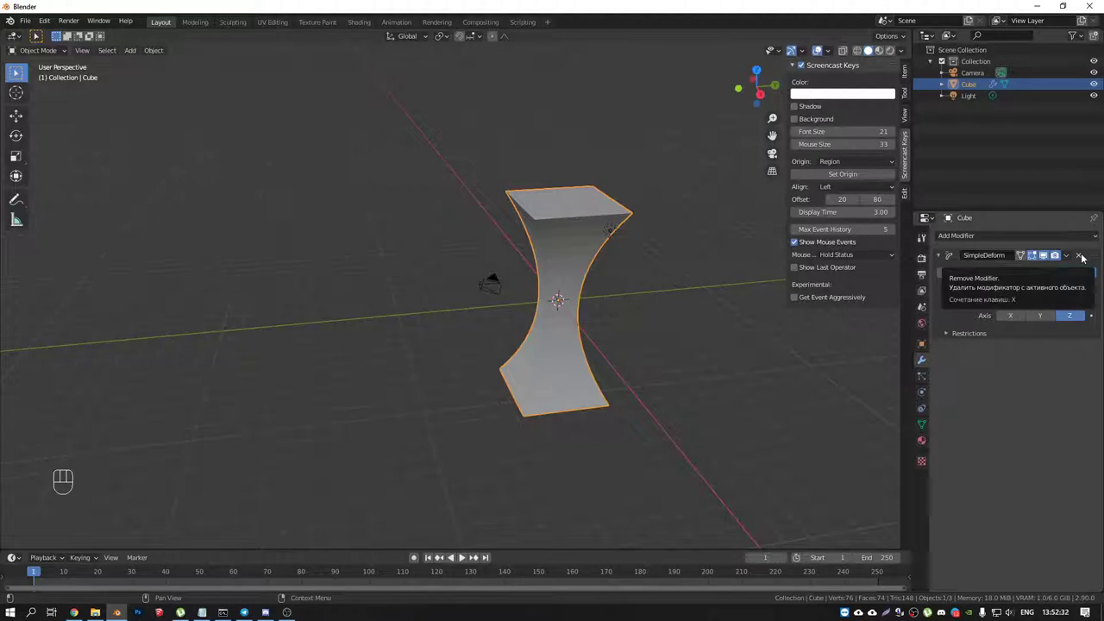
click(1089, 259)
Step: Delete the cube, add a mesh circle and view it from the top
drag(948, 244, 645, 361)
click(554, 278)
key(Delete)
drag(557, 285, 532, 308)
key(shift+a)
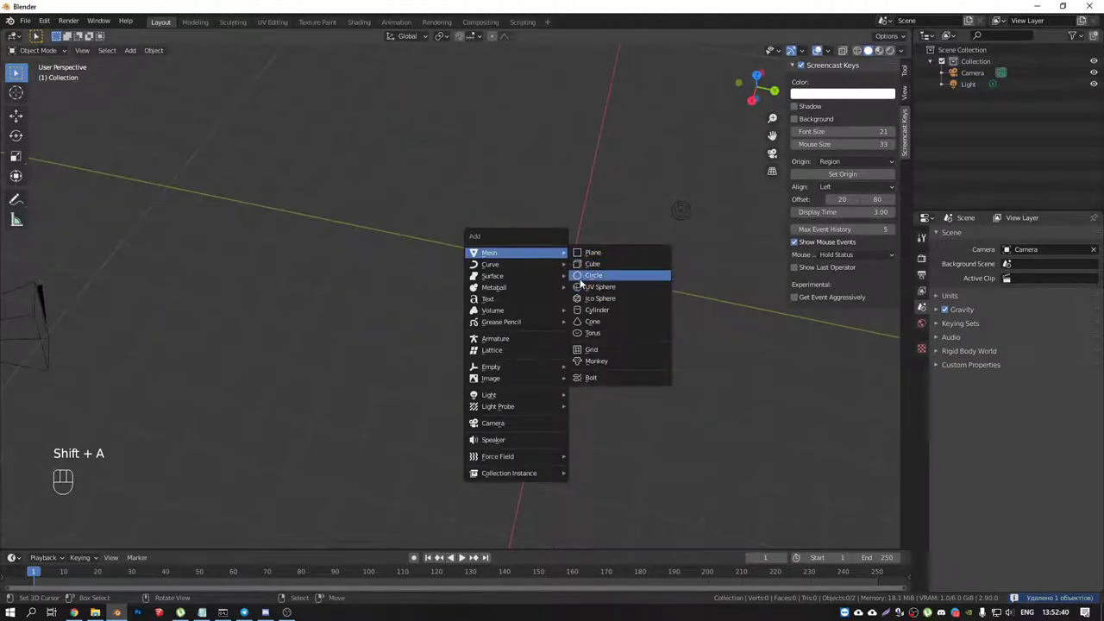
middle_click(588, 292)
key(KP_7)
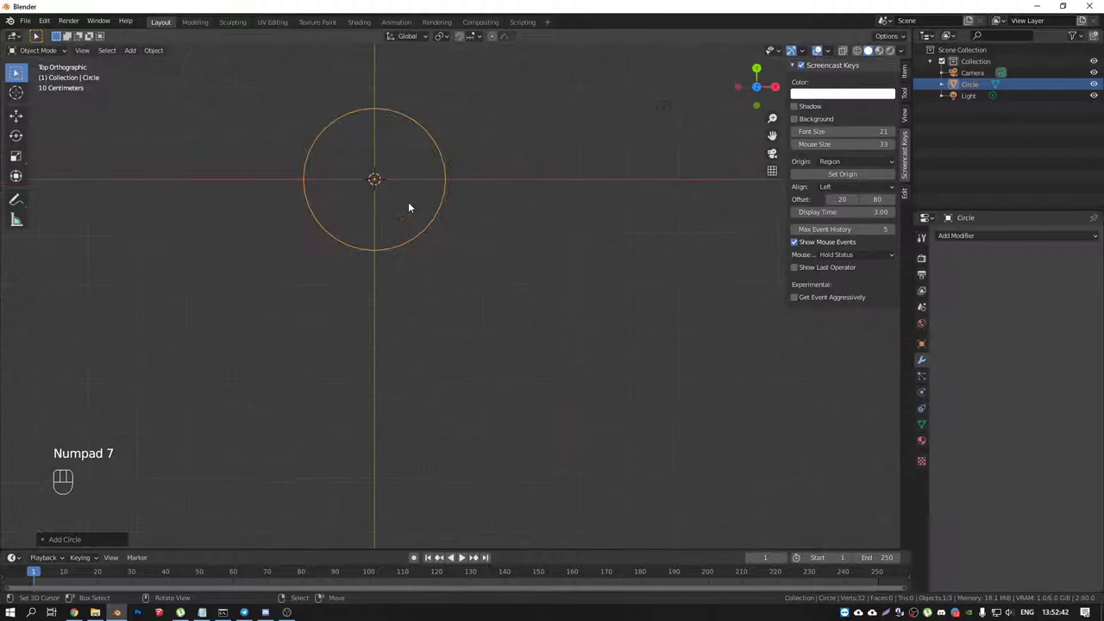
Step: In Edit Mode offset and scale the circle and duplicate it into several rings
drag(464, 233, 561, 307)
key(Tab)
key(s)
key(shift+d)
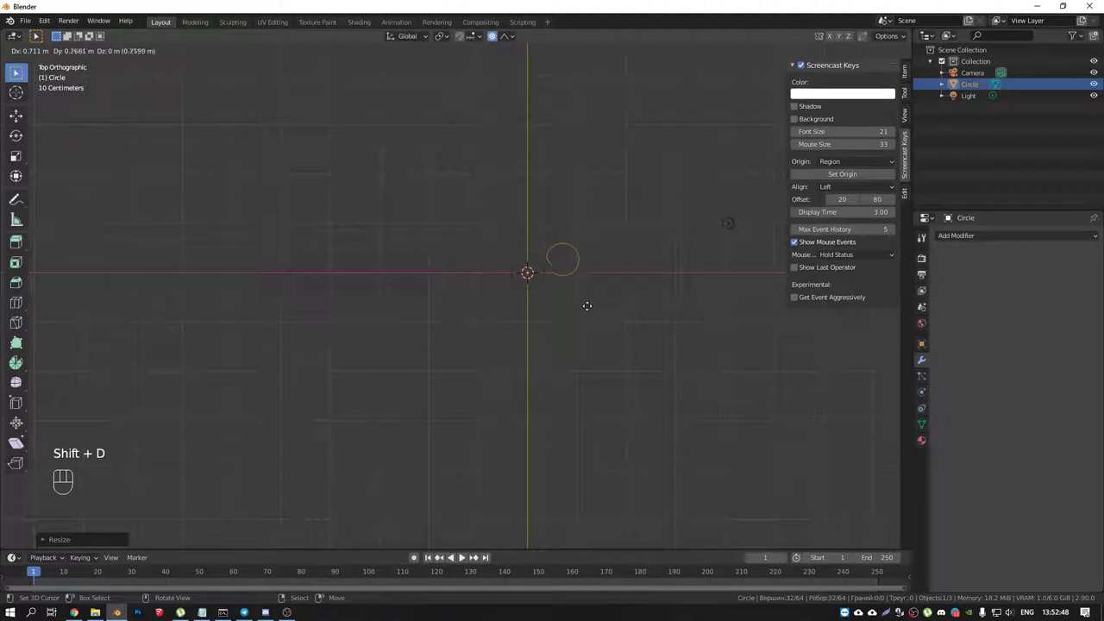
key(shift+d)
key(shift+d)
key(Tab)
Step: Add a Screw modifier to the rings and orbit around the screwed result
drag(603, 349, 602, 277)
drag(954, 240, 870, 391)
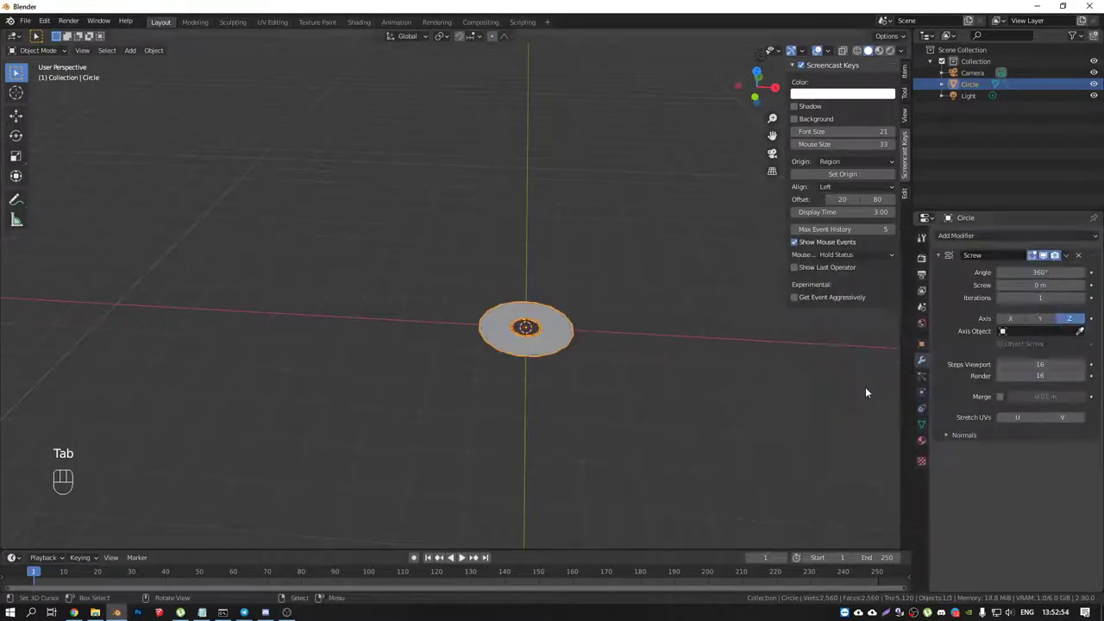
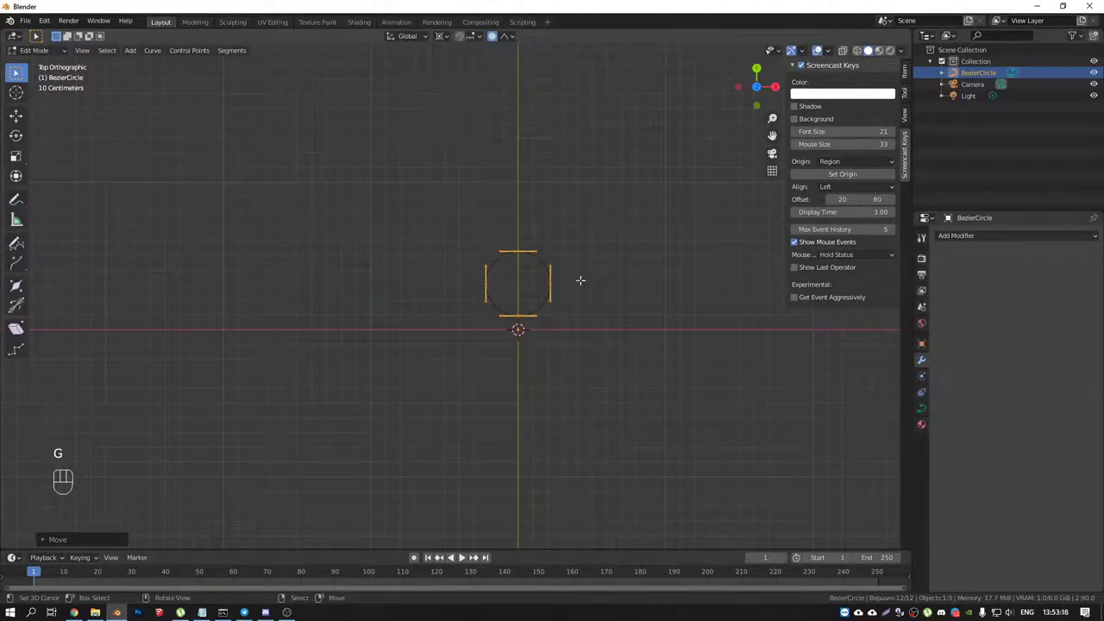
key(shift+d)
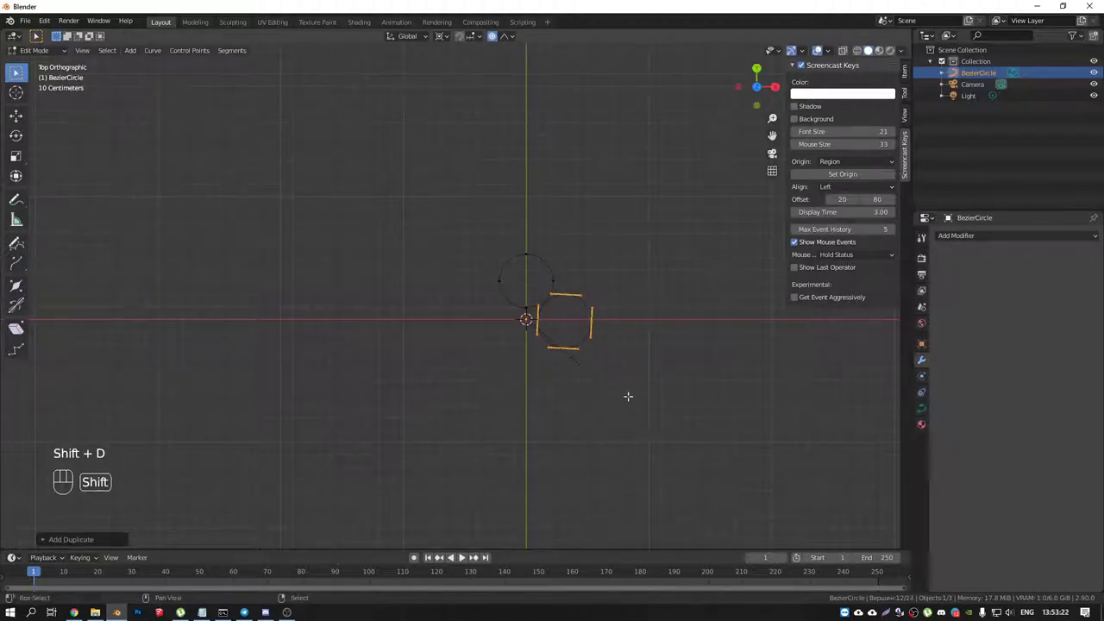
key(shift+r)
key(shift+r)
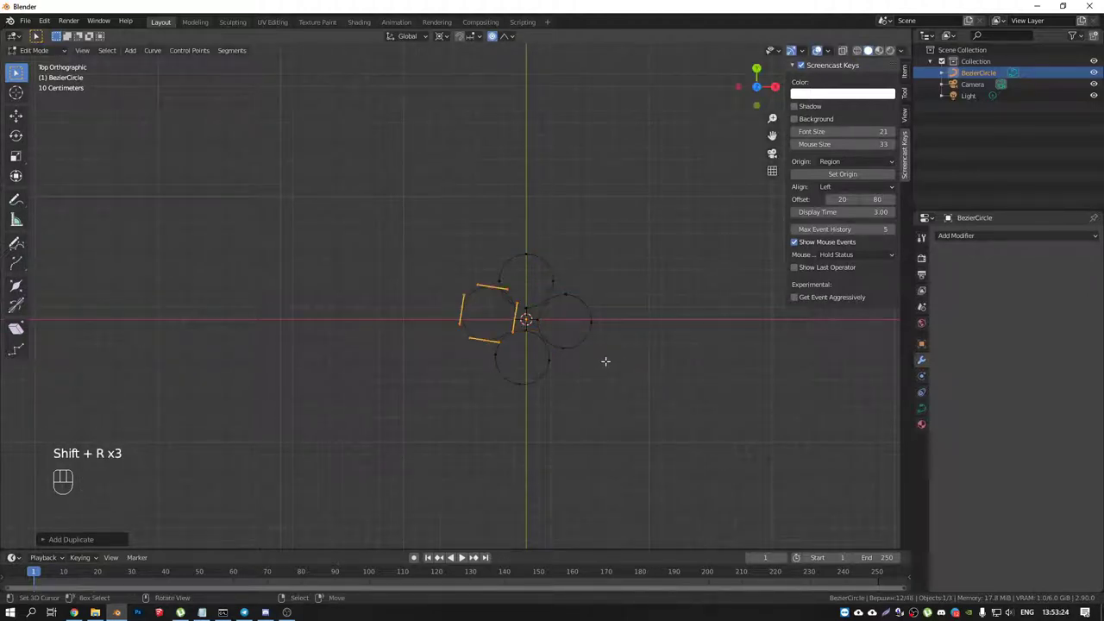
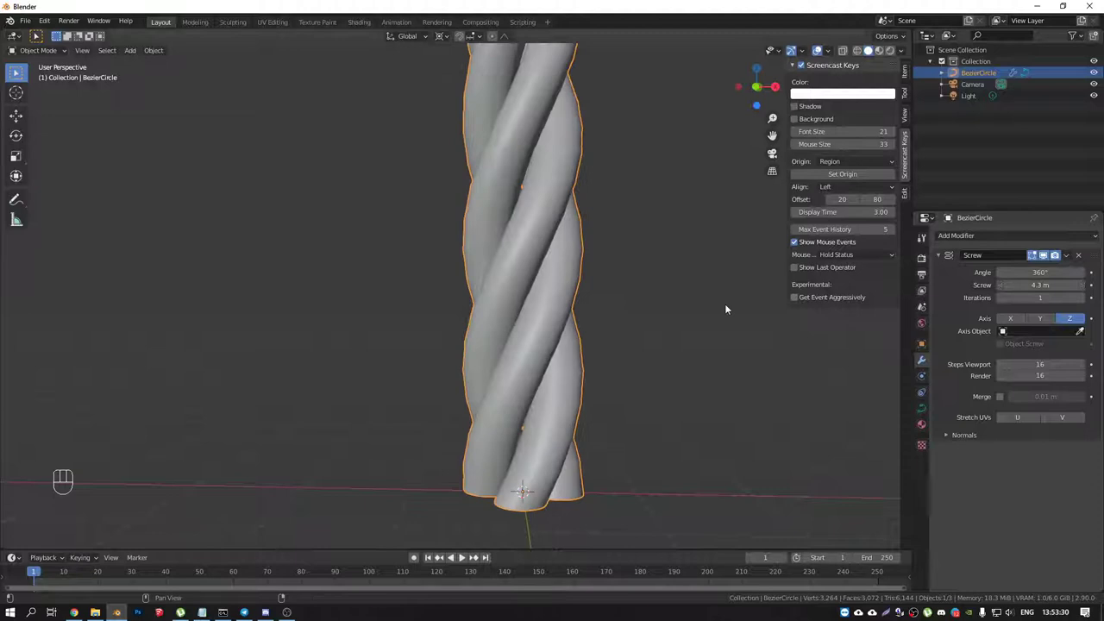
drag(553, 297, 606, 319)
drag(568, 305, 532, 313)
drag(528, 315, 546, 328)
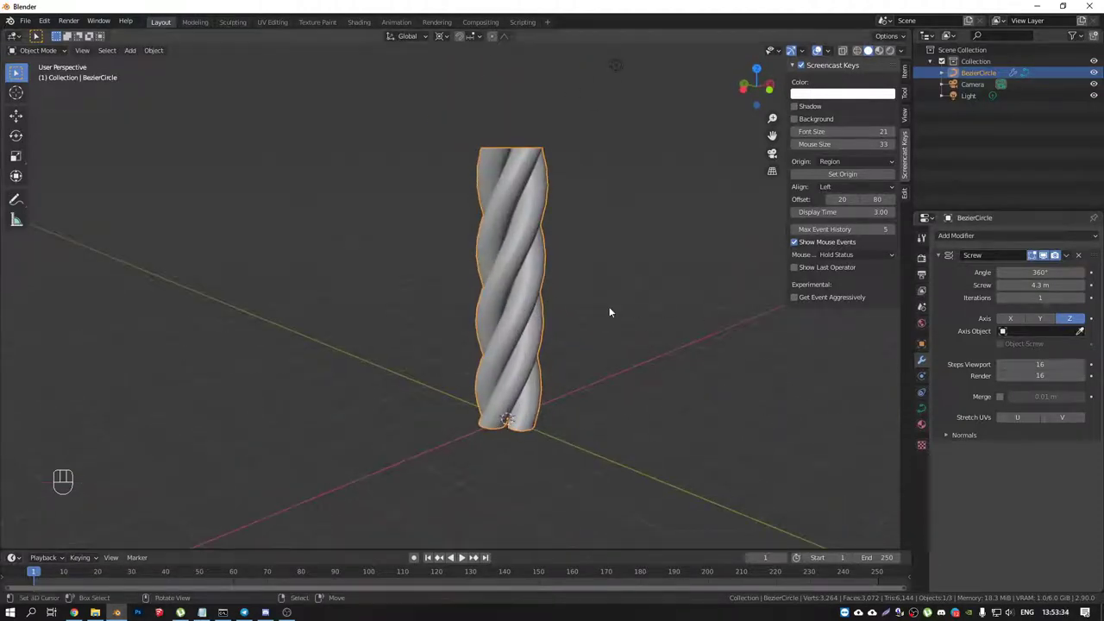
drag(531, 305, 510, 301)
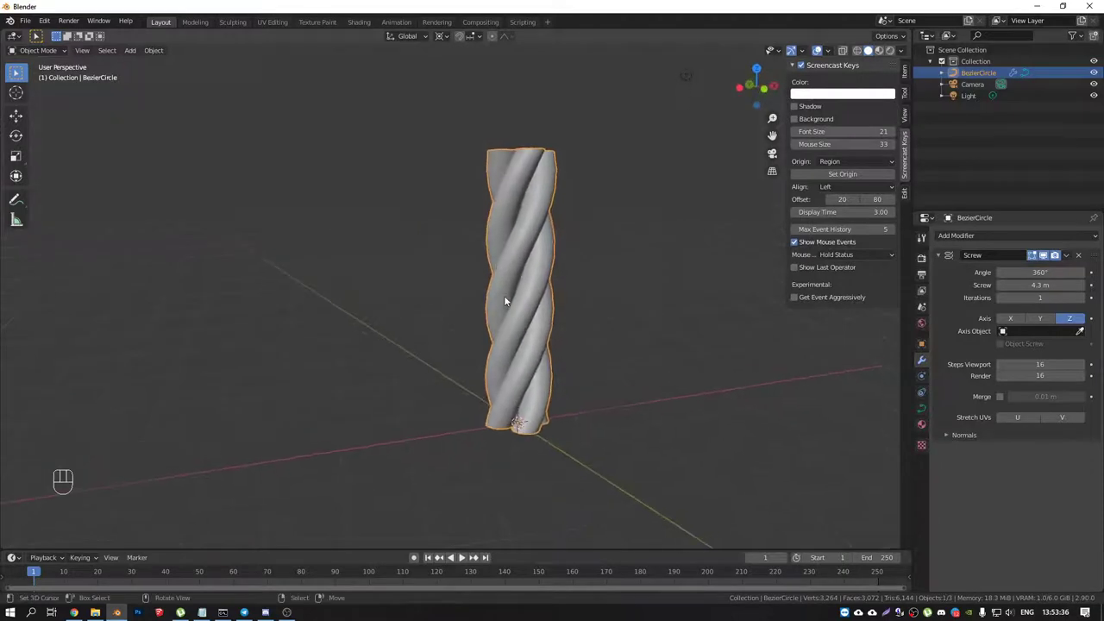
click(521, 329)
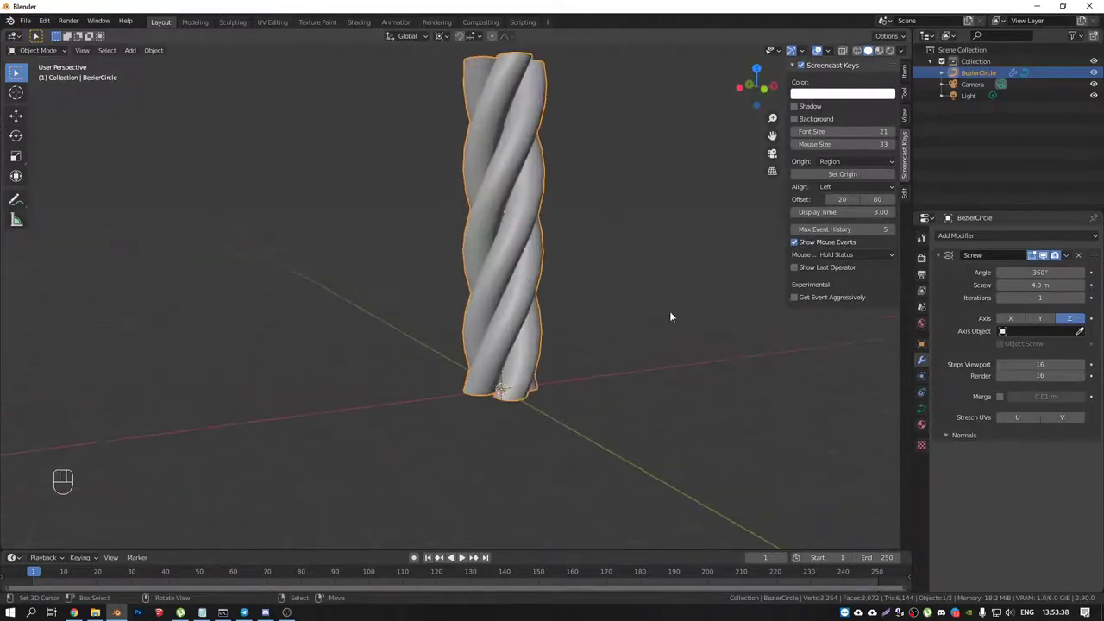
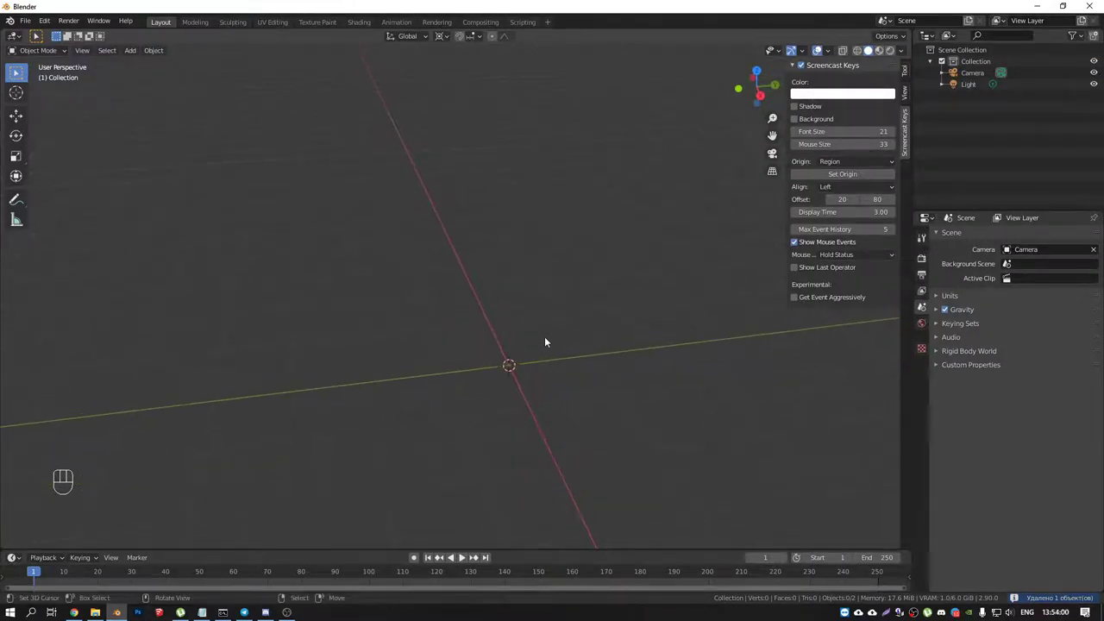
Step: Add and enlarge a Bezier curve, then add a small Bezier circle viewed from above
key(shift+a)
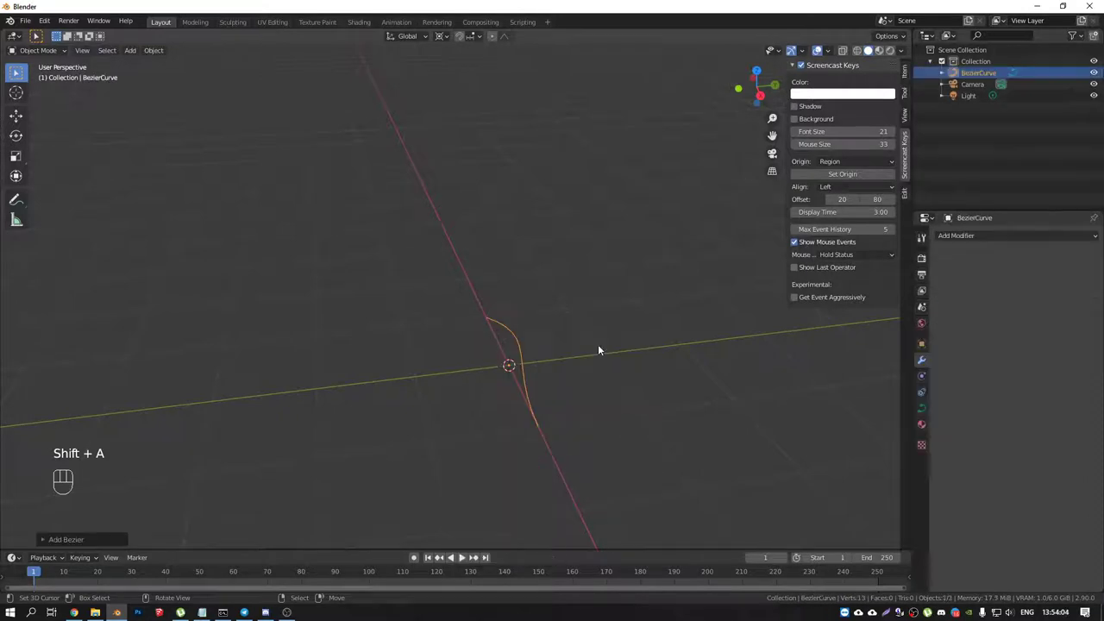
drag(527, 377, 612, 403)
key(shift+a)
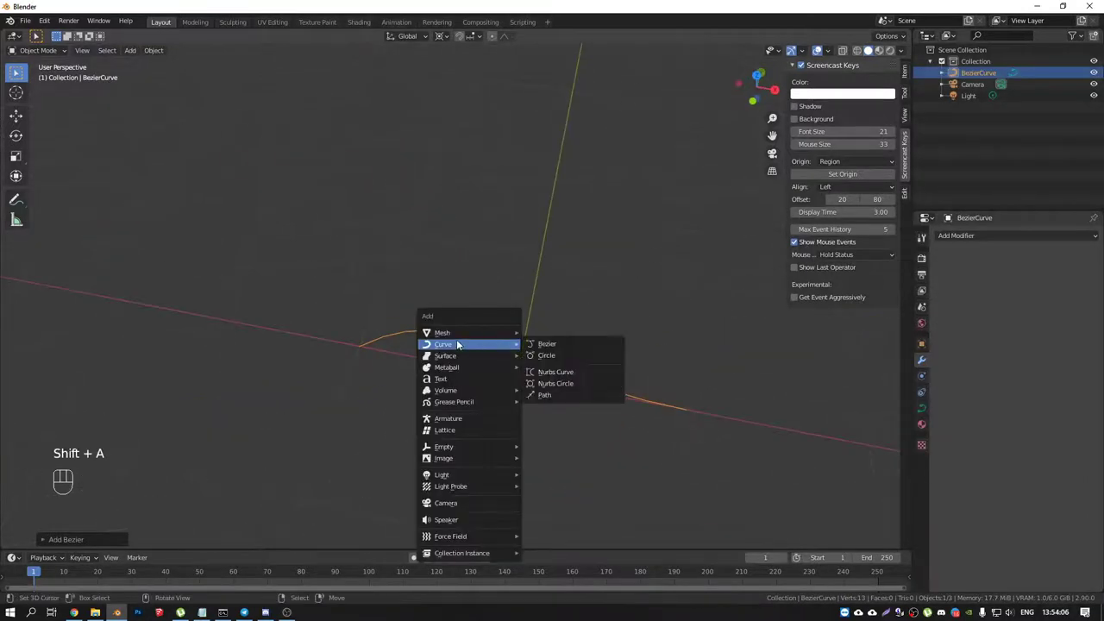
drag(599, 375, 584, 348)
key(s)
drag(523, 360, 534, 400)
key(KP_7)
drag(529, 354, 529, 314)
Step: In Edit Mode offset the Bezier circle and duplicate it into a ring of small loops
key(Tab)
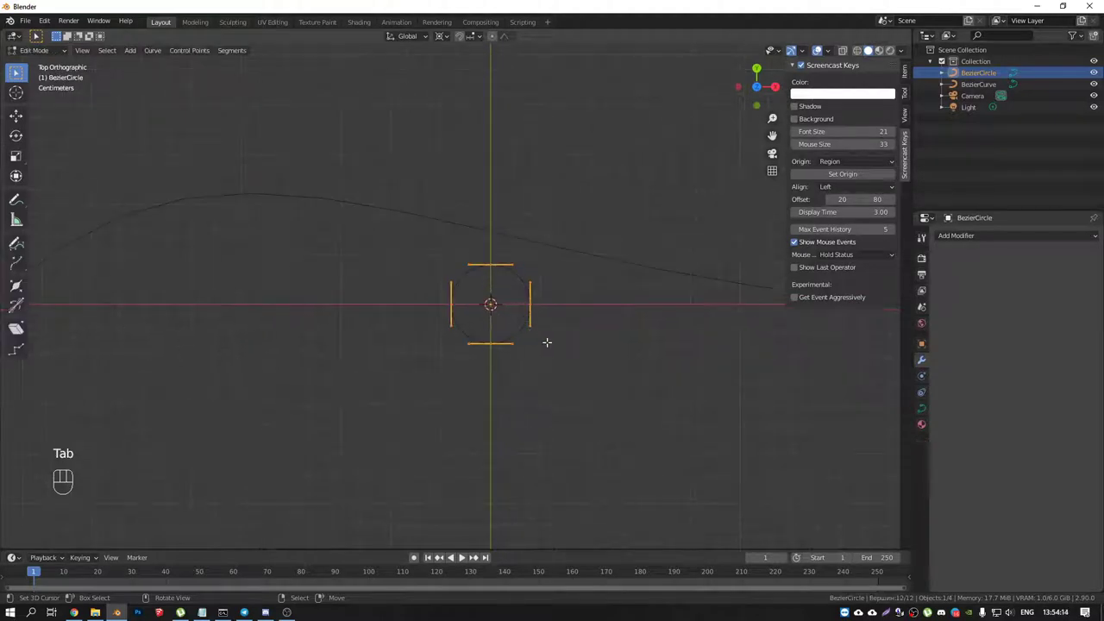
key(s)
key(shift+d)
key(shift+d)
key(shift+d)
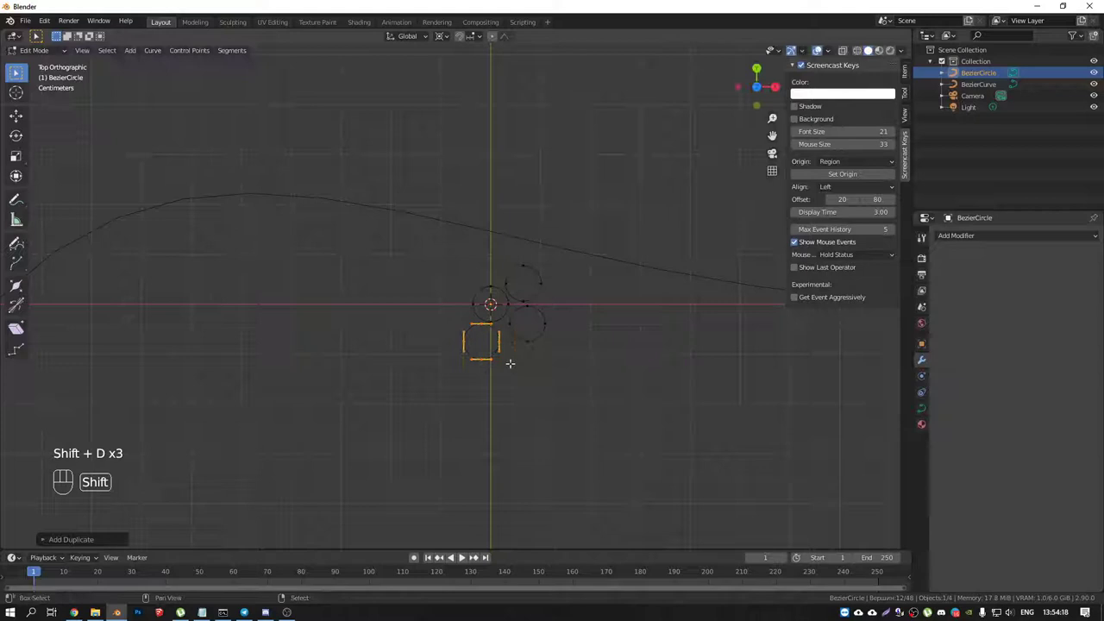
key(shift+d)
key(Tab)
Step: Set the Bezier curve's Bevel Object to BezierCircle and show the control points' Tilt values
click(583, 284)
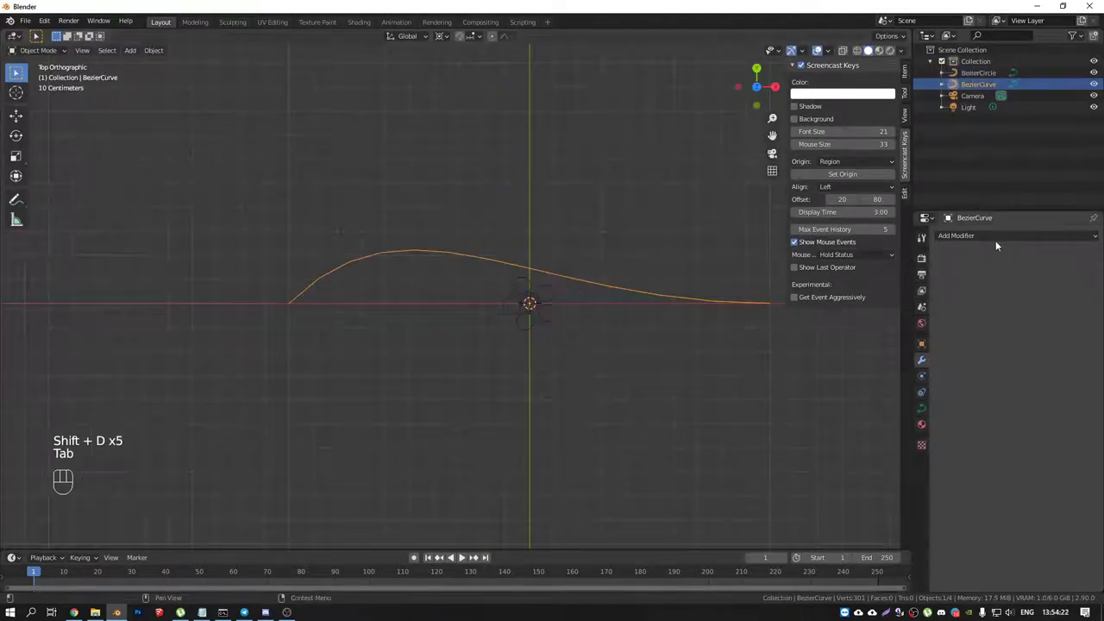
drag(965, 238, 851, 486)
click(928, 411)
click(943, 437)
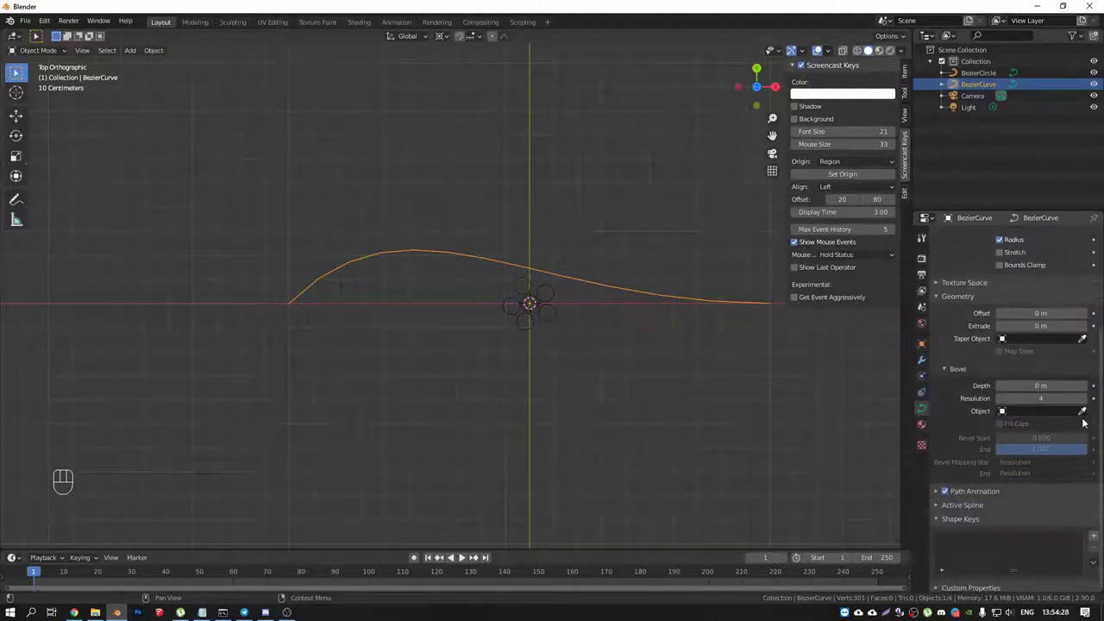
click(1090, 414)
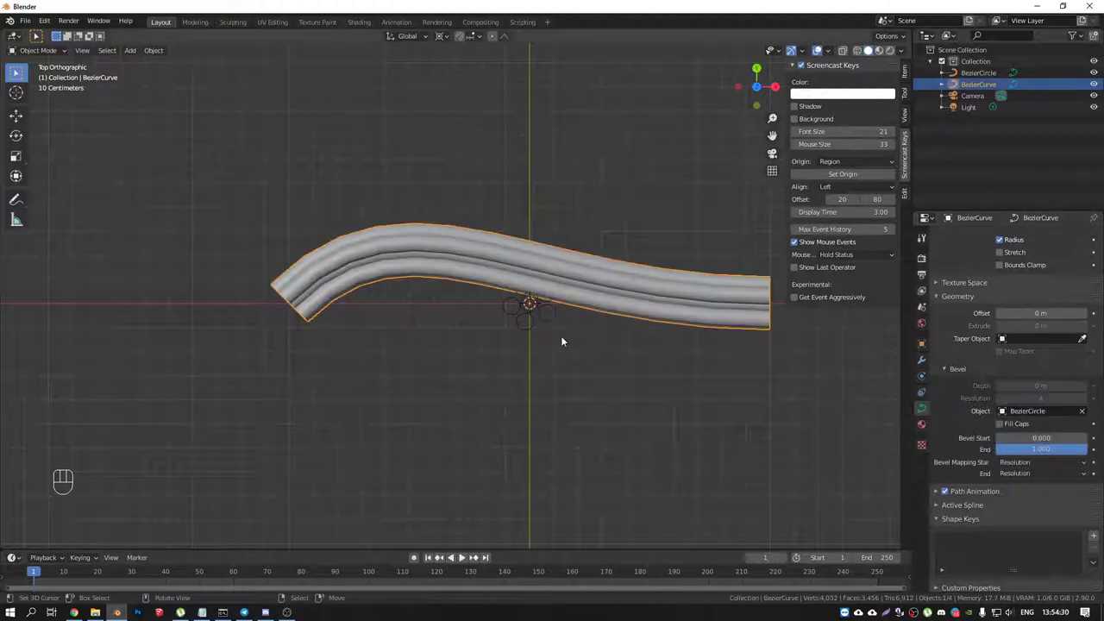
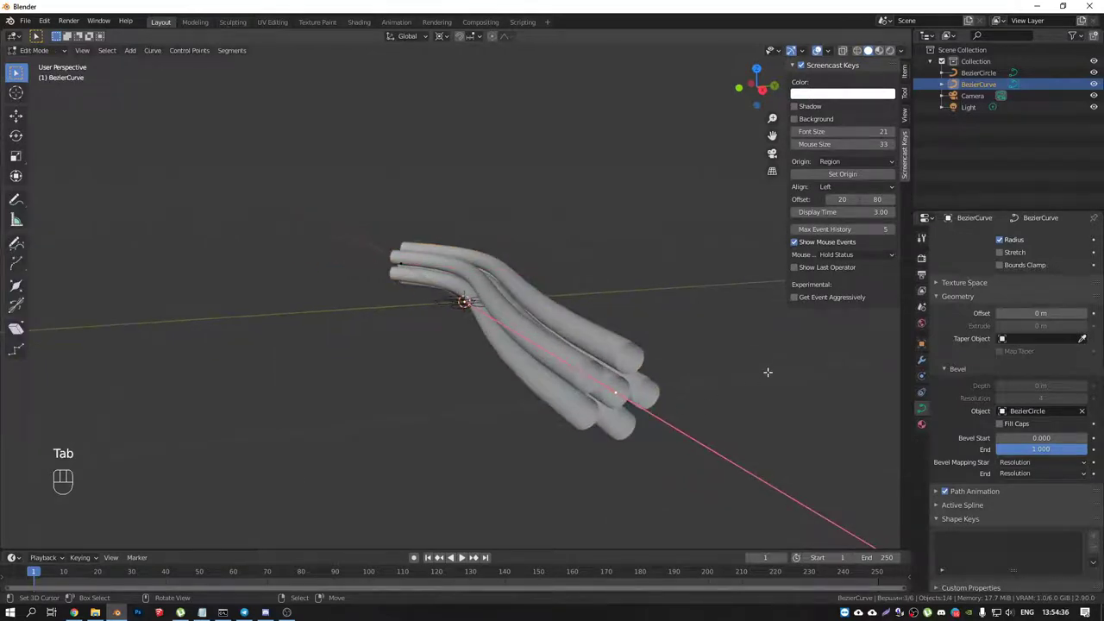
click(905, 74)
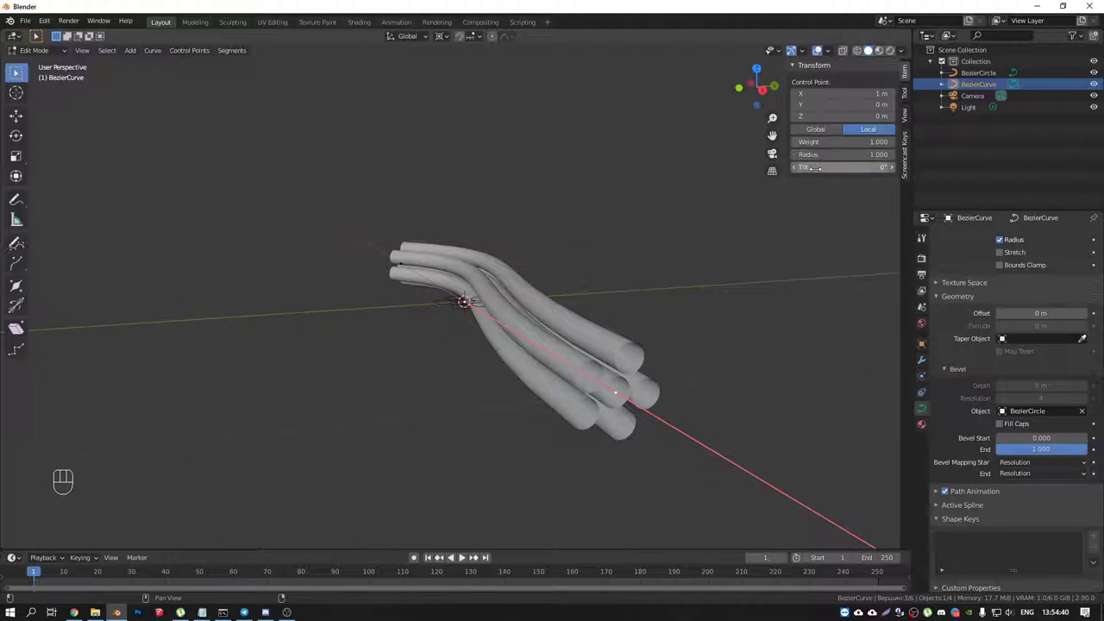
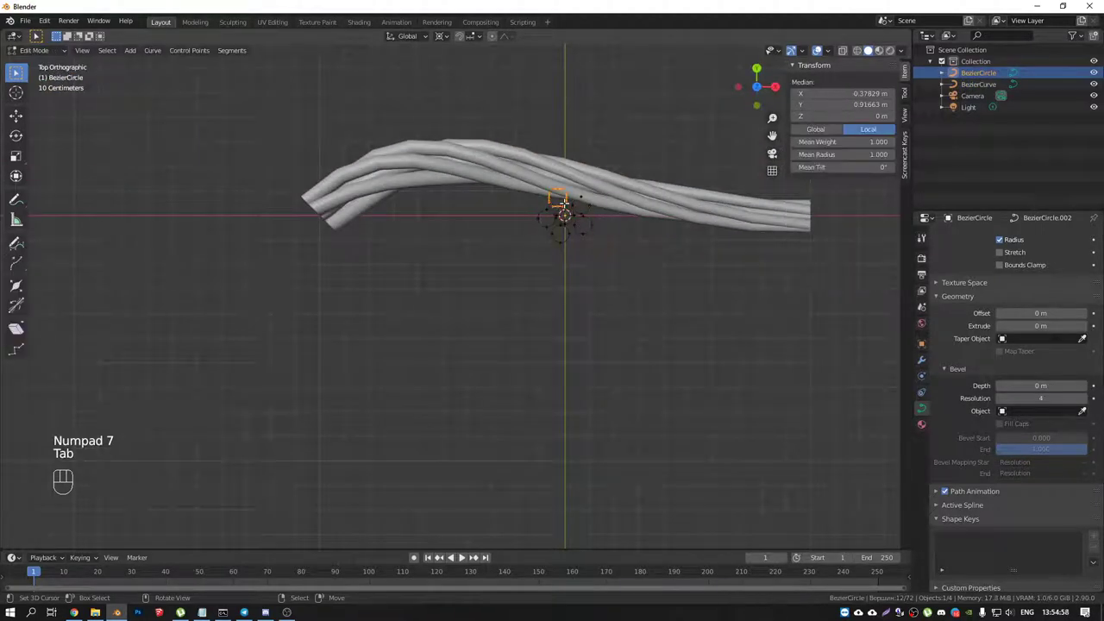
Step: Delete the Bezier curve and circle pattern from the scene
key(Delete)
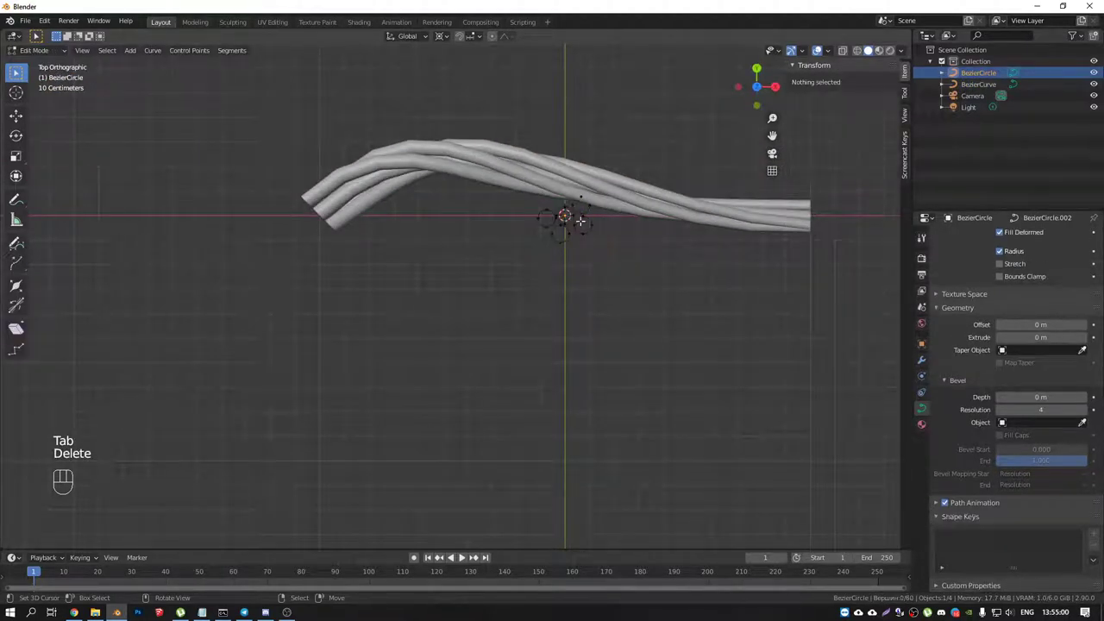
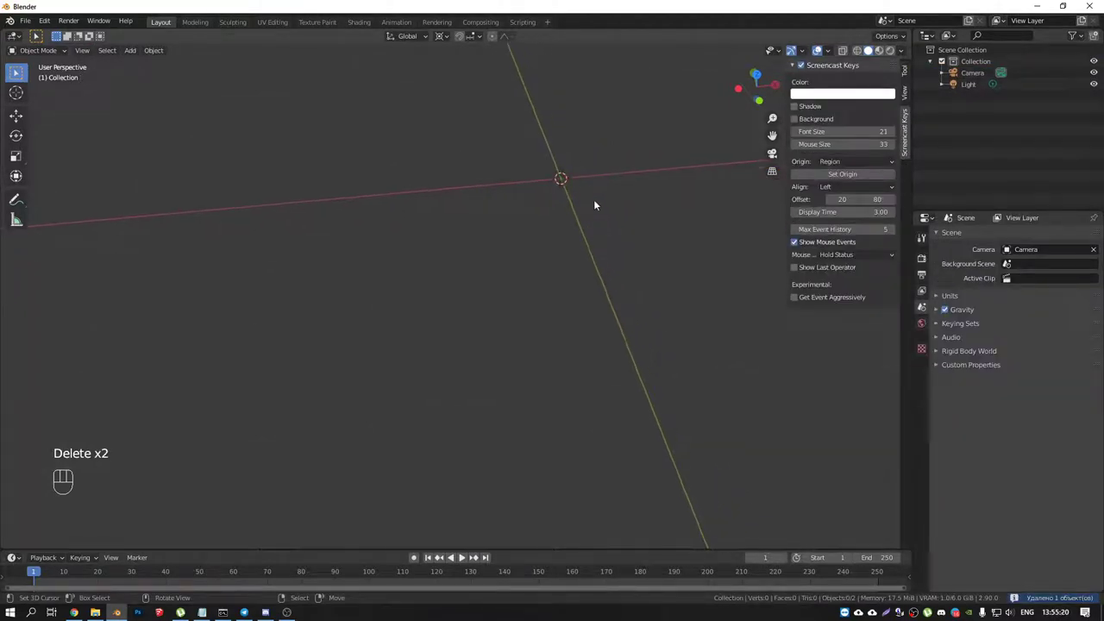
Step: From the top view add a small eight-sided mesh circle and enter Edit Mode
key(KP_1)
drag(661, 390, 591, 342)
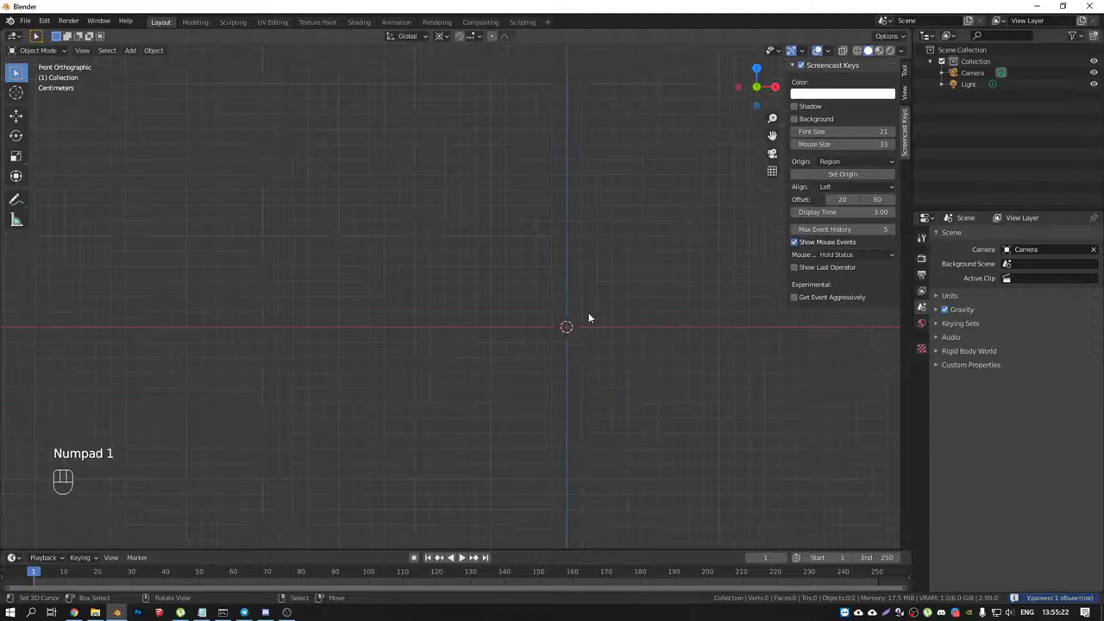
key(KP_7)
drag(589, 111, 590, 430)
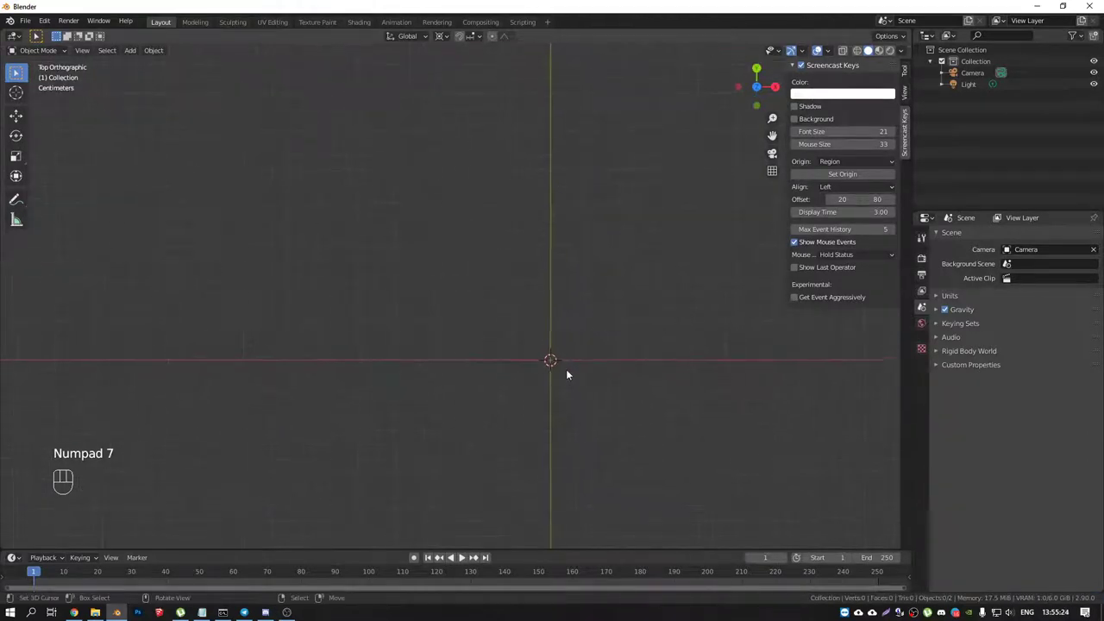
key(shift+a)
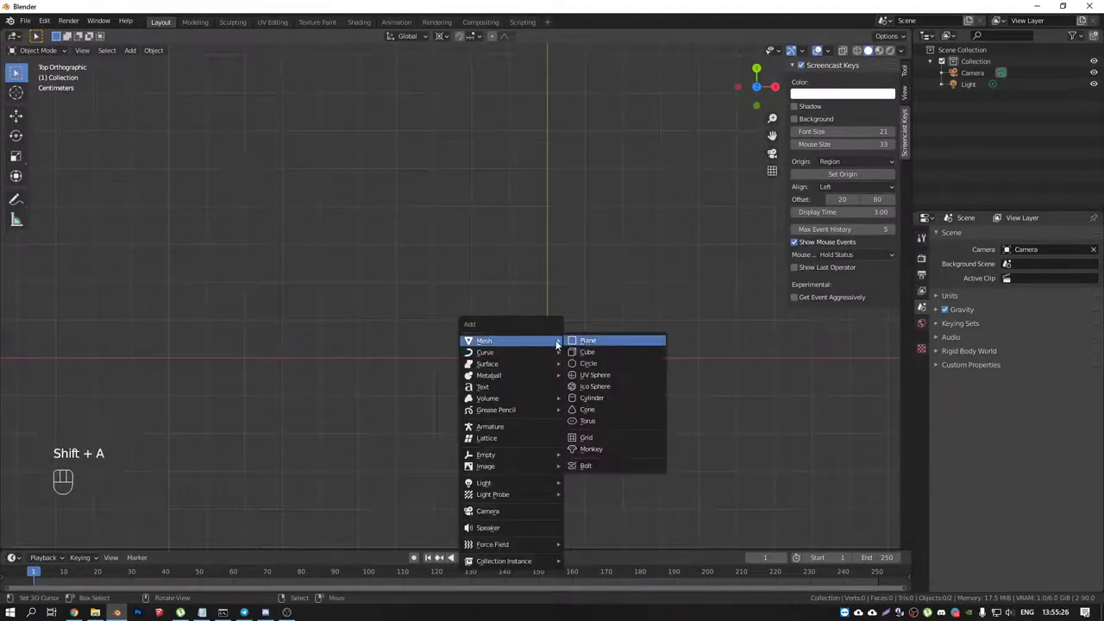
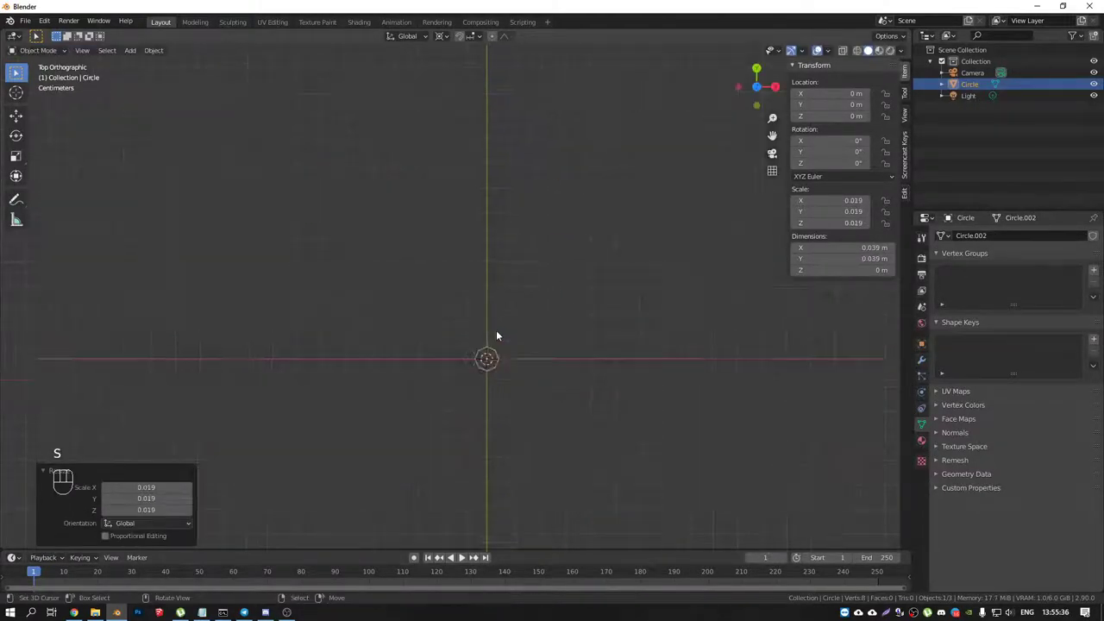
drag(567, 333, 611, 295)
key(Tab)
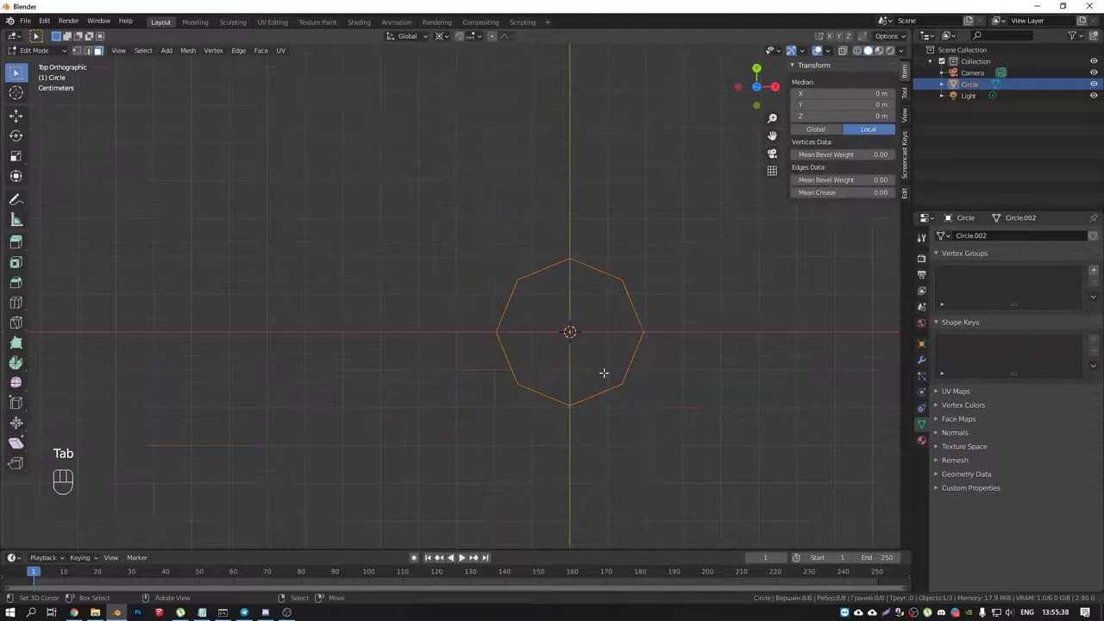
Step: Duplicate and move rings to build the first copies around the centre
key(g)
key(shift+d)
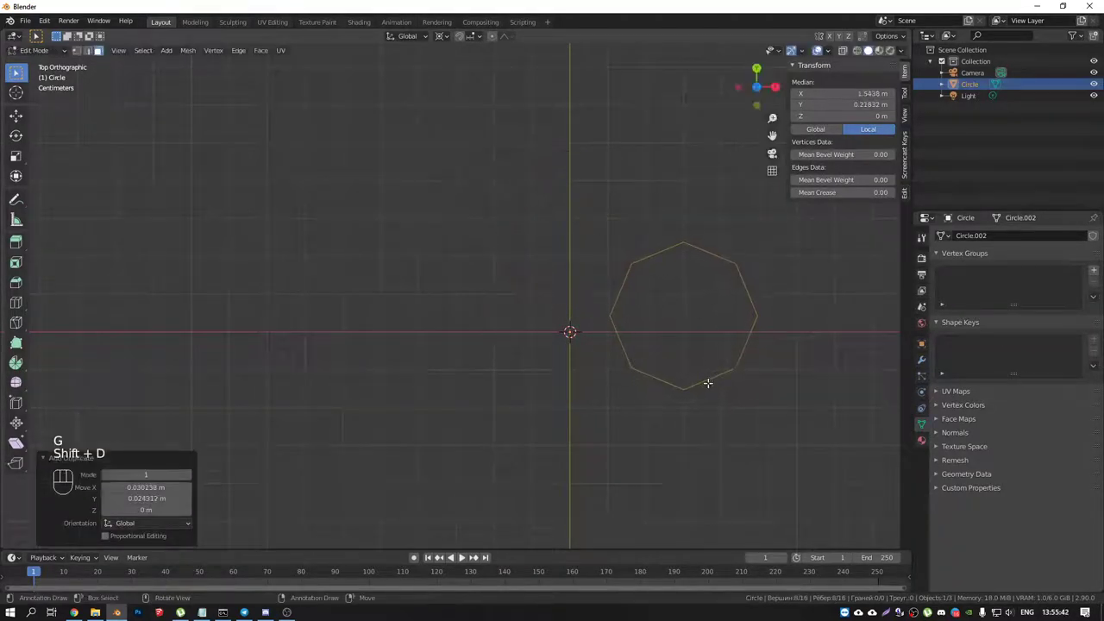
key(shift+d)
key(s)
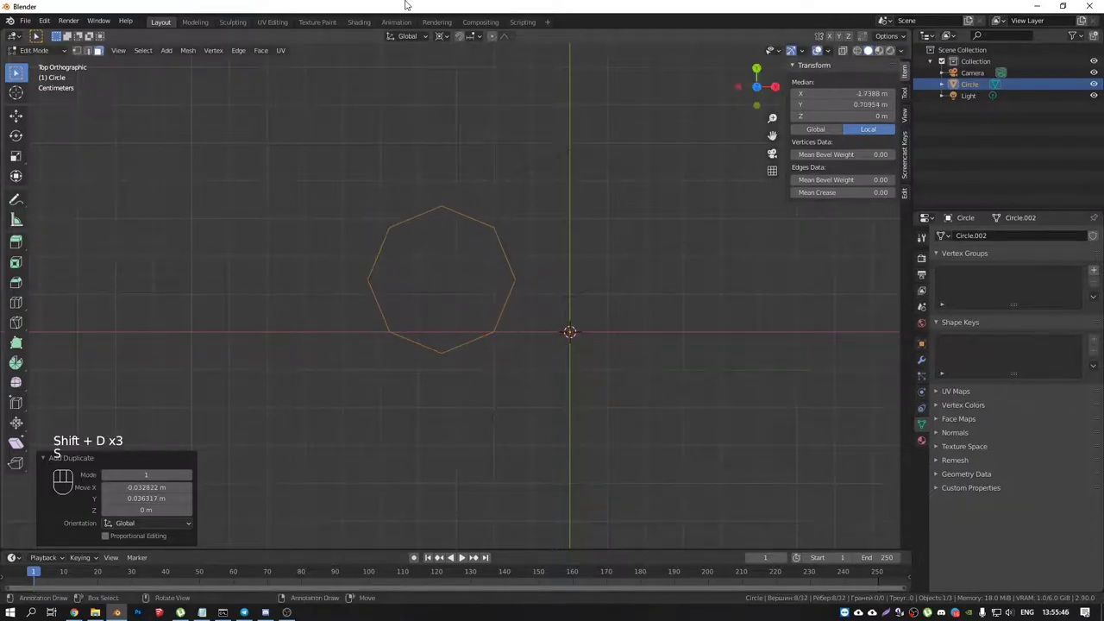
drag(448, 38, 464, 89)
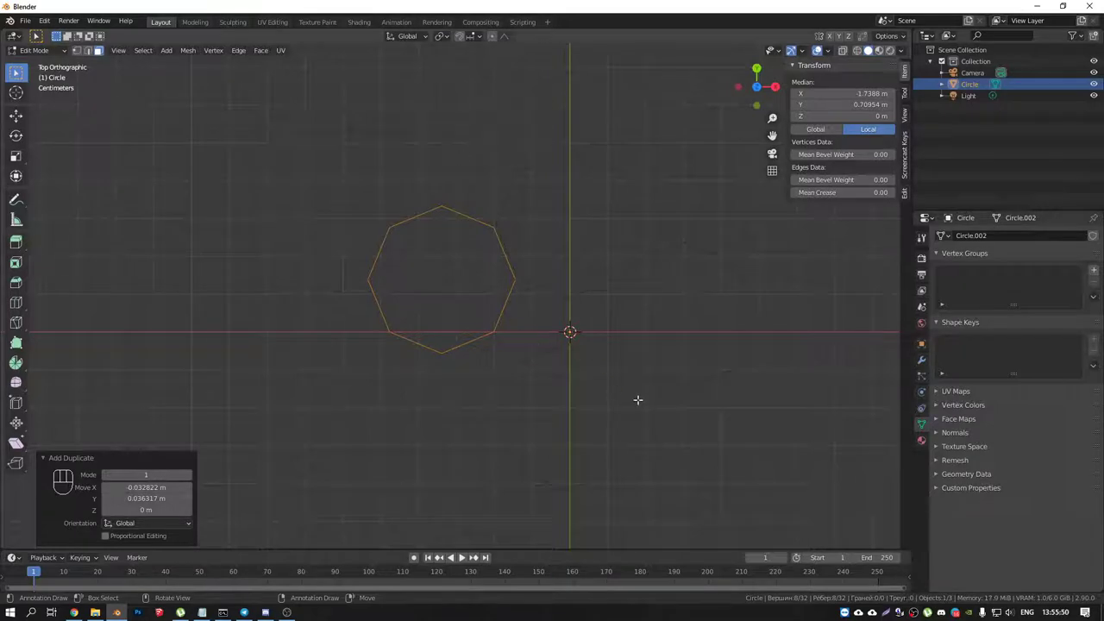
Step: Duplicate and place the remaining rings, completing a cluster of five around the origin
key(s)
key(g)
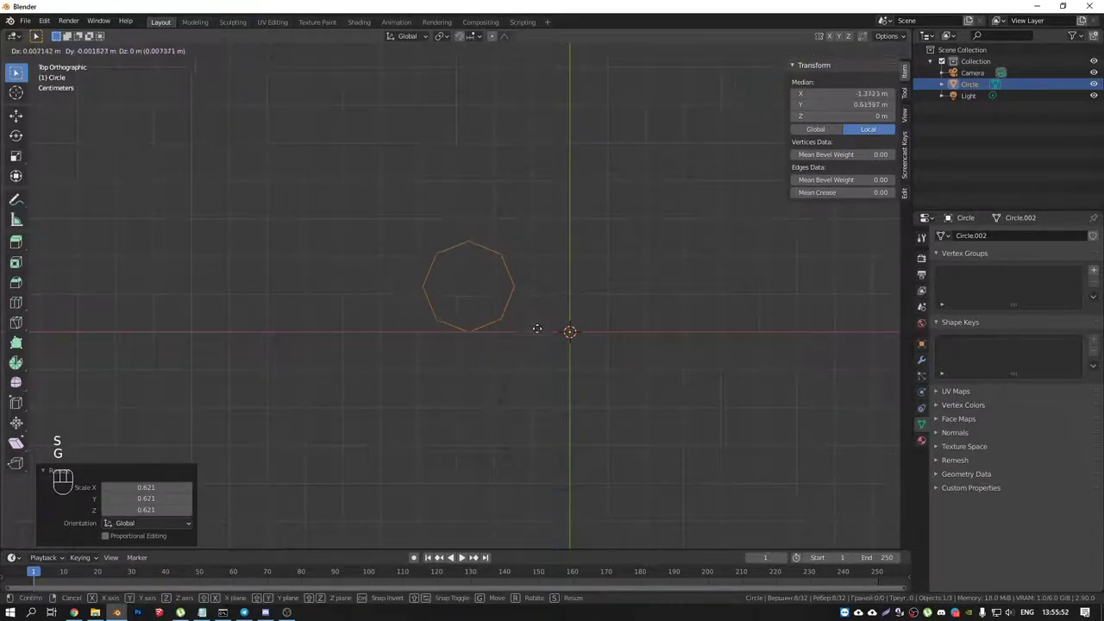
key(shift+d)
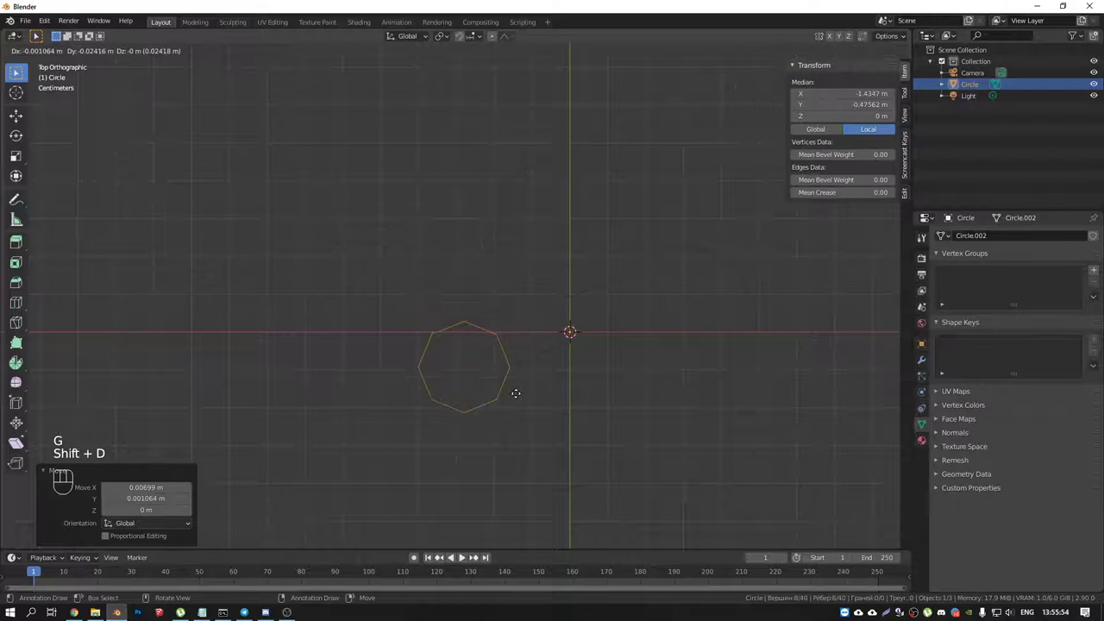
key(Tab)
drag(609, 365, 627, 301)
Step: Add a Screw modifier with 20 m screw offset to the ring cluster and view it from the front
click(929, 362)
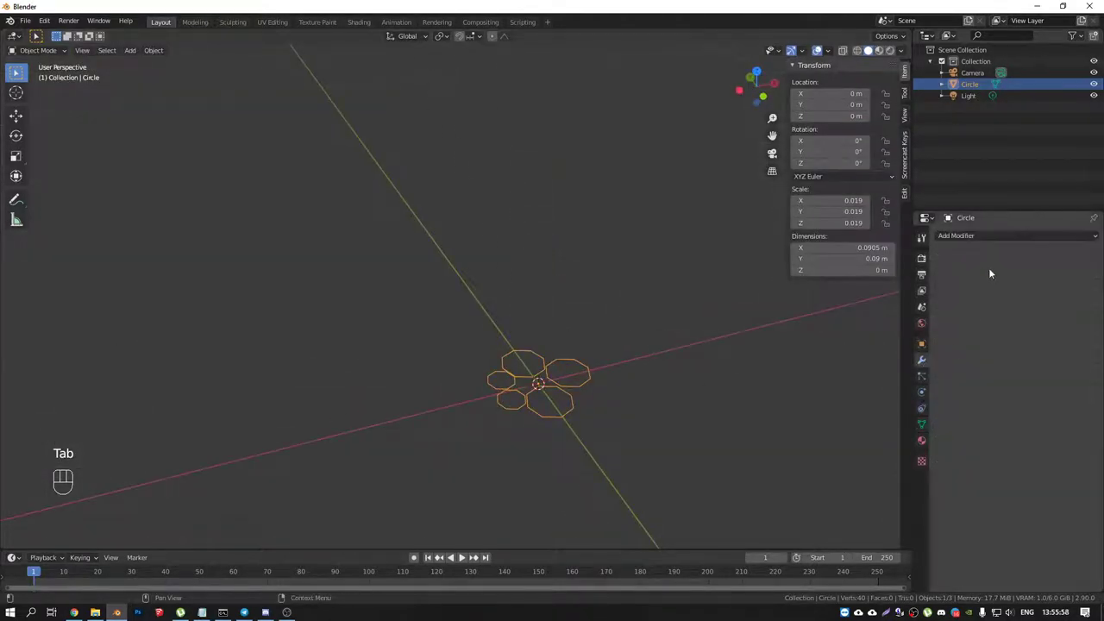
drag(994, 236, 875, 392)
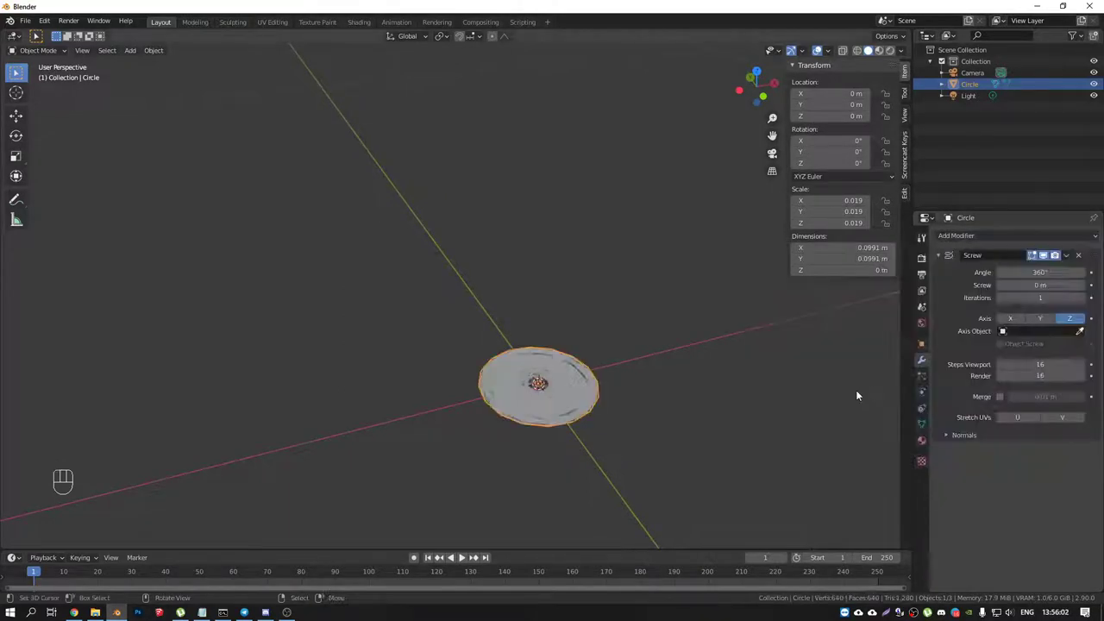
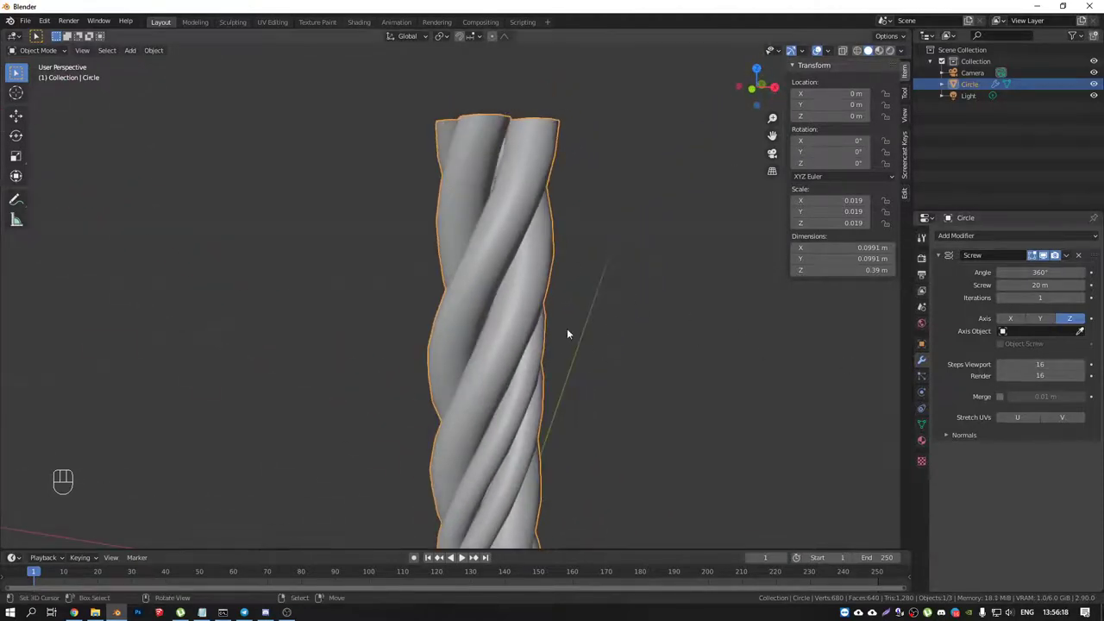
key(KP_1)
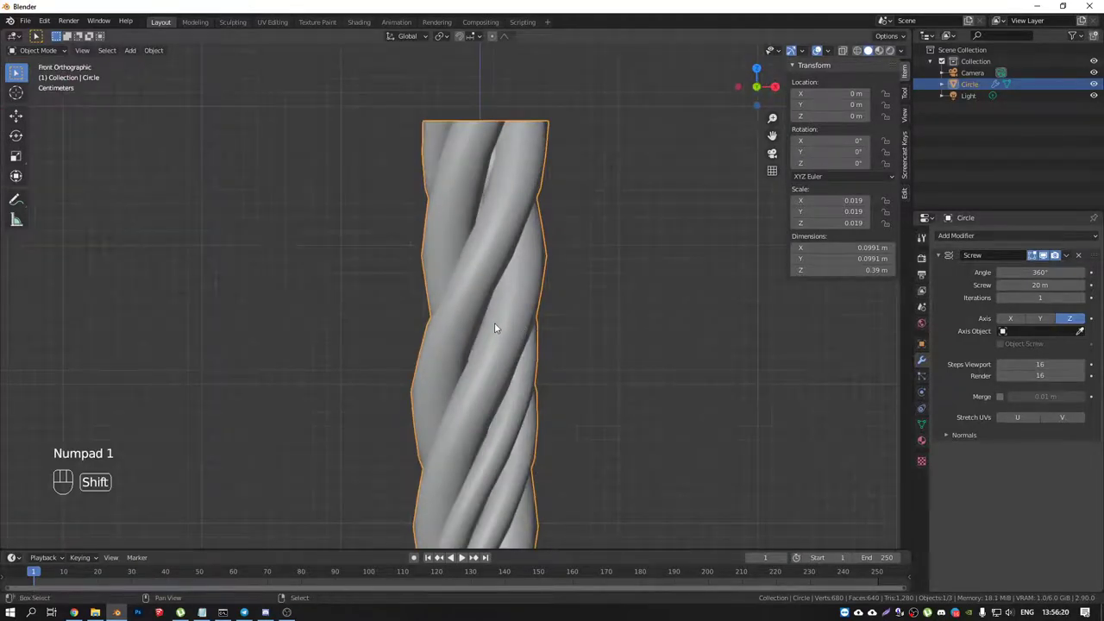
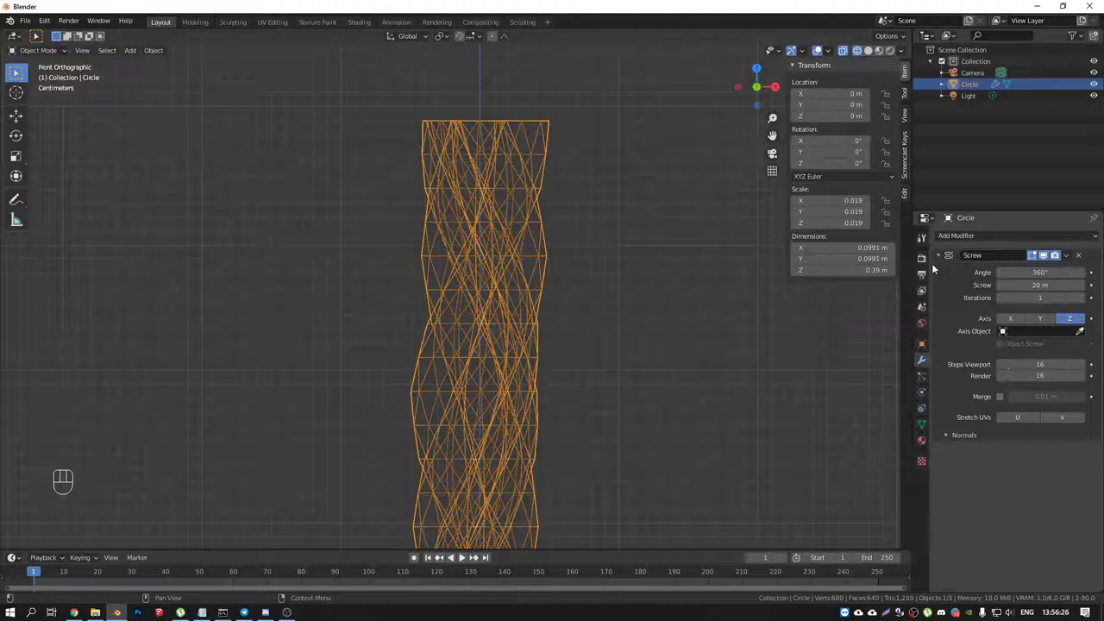
Step: Inspect the arrayed rope in wireframe and enable Merge in the Array modifier
drag(592, 320, 582, 282)
drag(548, 305, 607, 357)
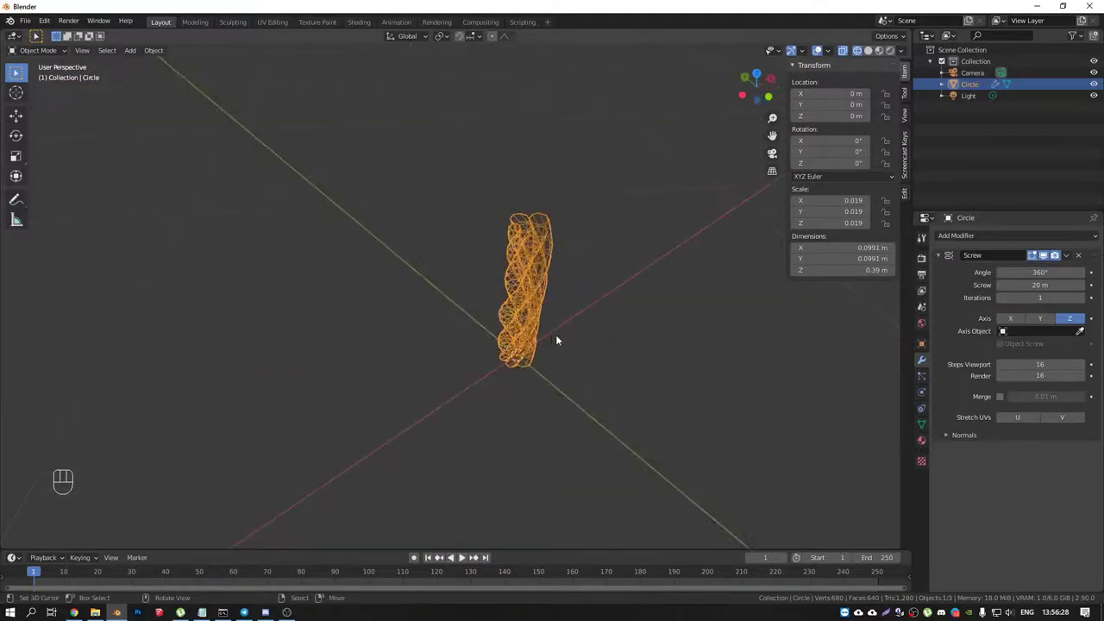
key(shift+z)
drag(553, 325, 553, 298)
drag(957, 242, 871, 270)
middle_click(725, 333)
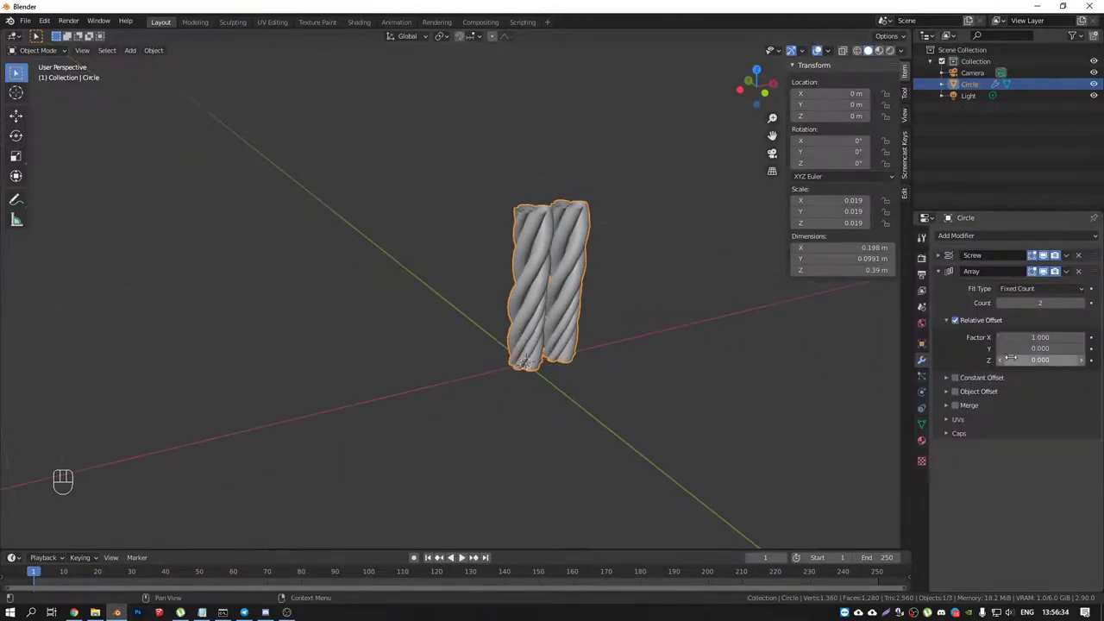
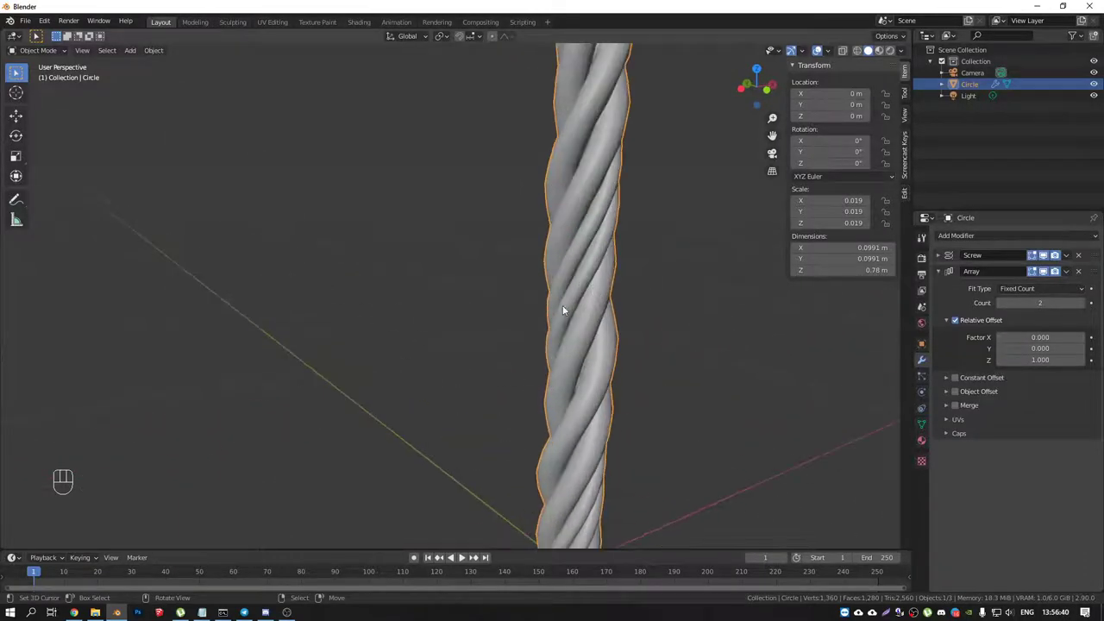
click(961, 407)
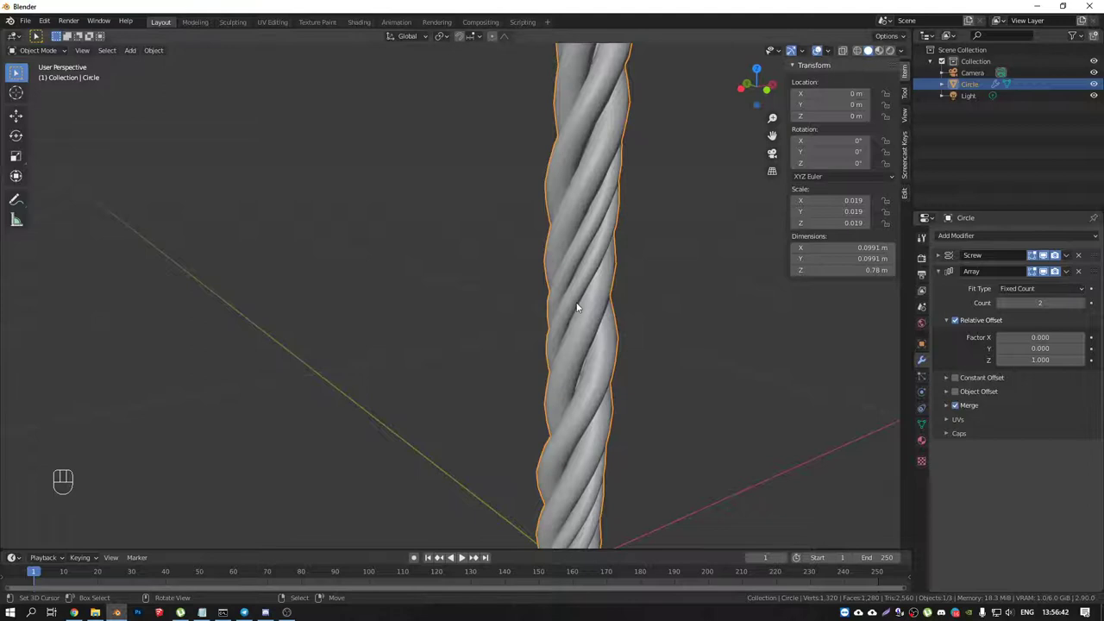
Step: Add a Bezier curve and a Curve modifier deforming the rope along BezierCurve on Z
key(shift+a)
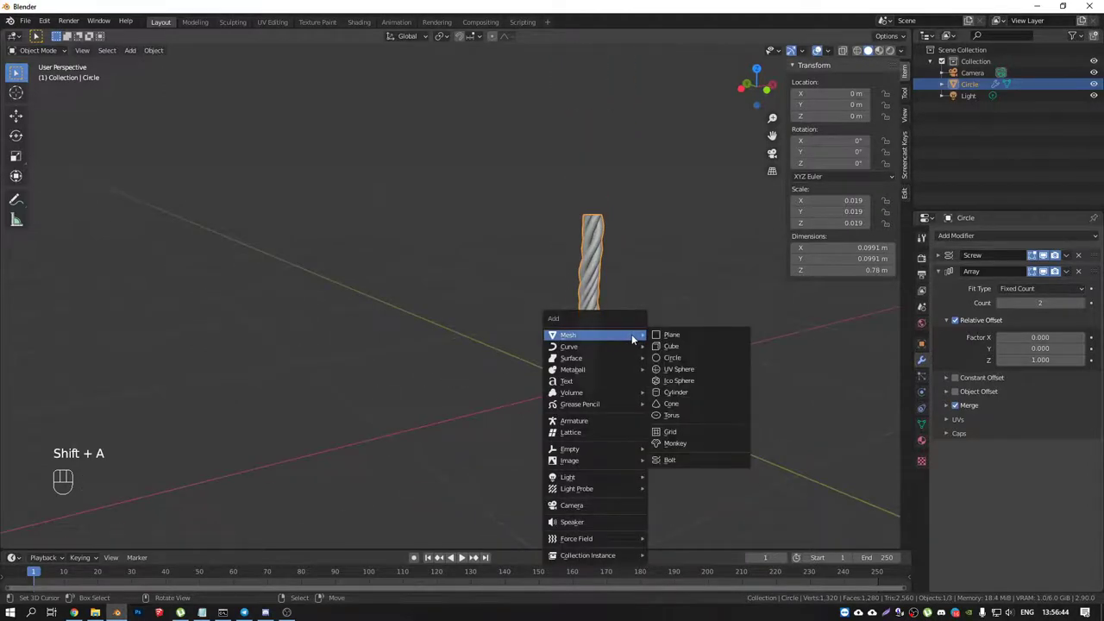
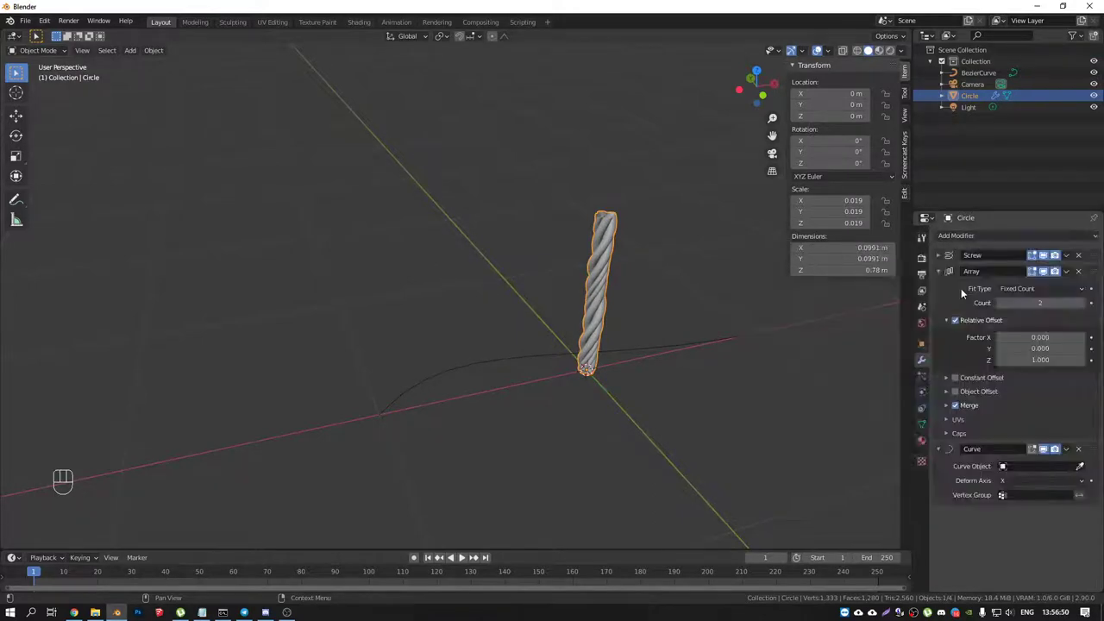
click(1088, 471)
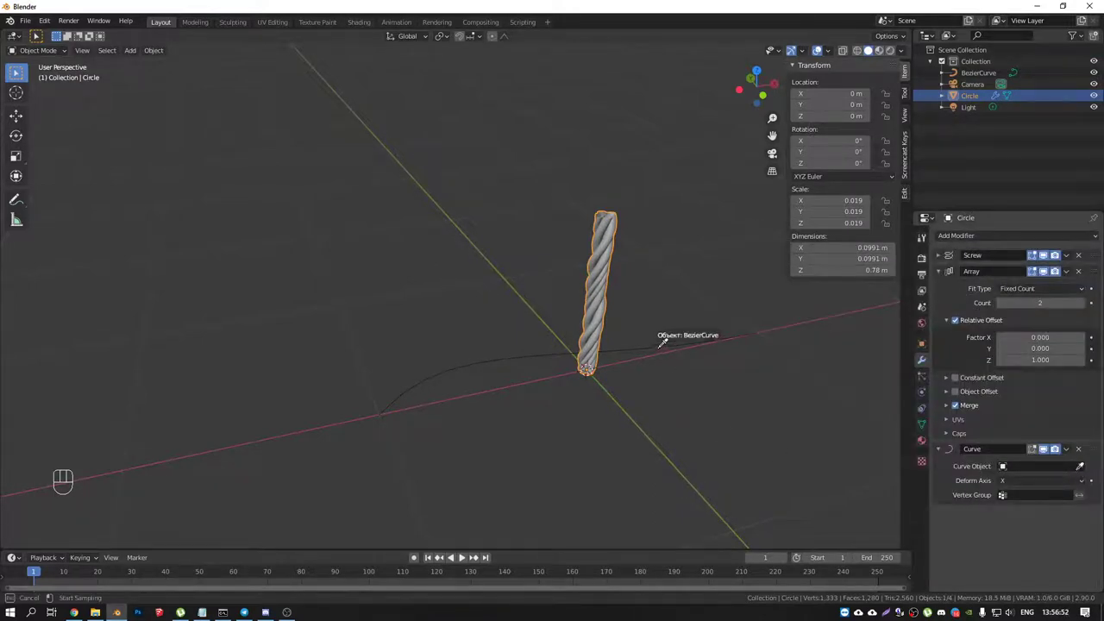
drag(1039, 484, 1024, 521)
drag(477, 377, 514, 411)
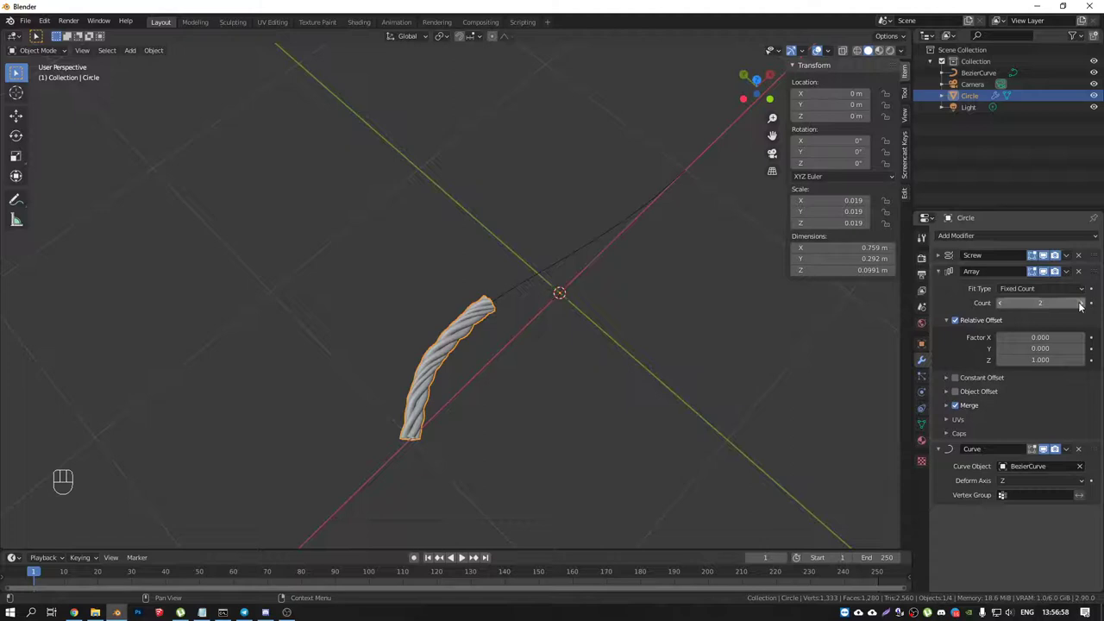
Step: Set the Array Fit Type to Fit Curve using BezierCurve so copies fill its length
click(1088, 308)
click(1004, 308)
drag(1082, 292, 1040, 332)
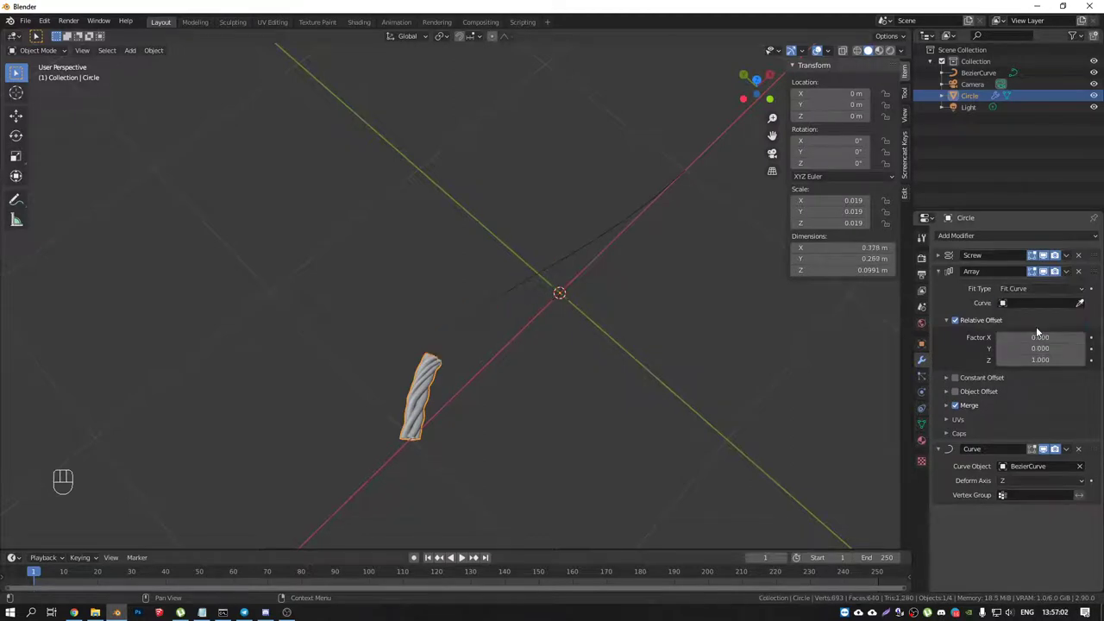
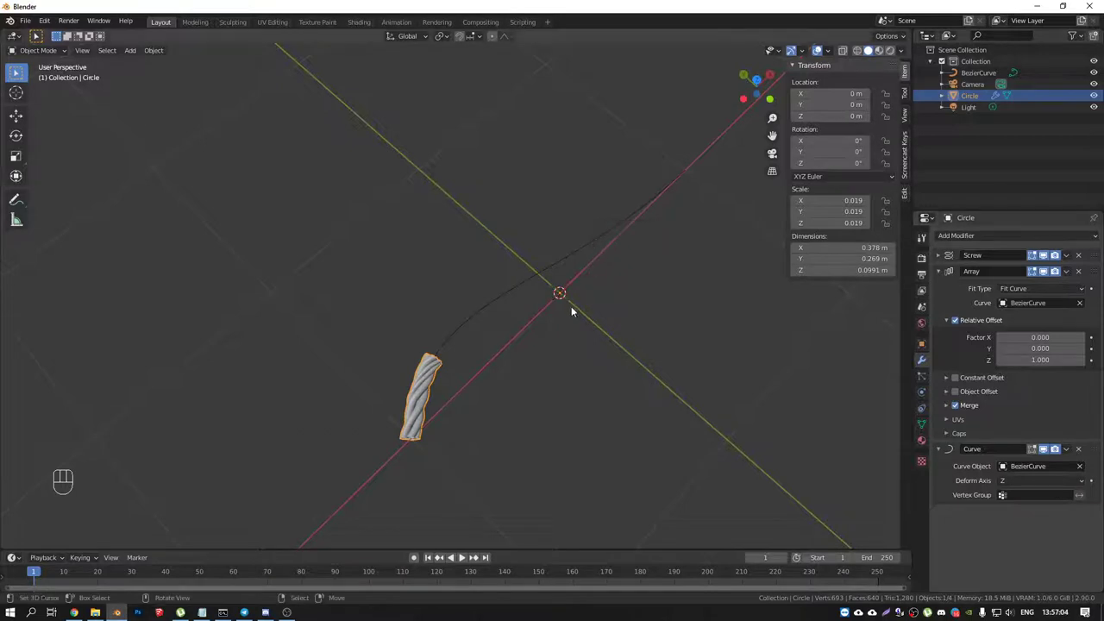
drag(578, 291, 547, 280)
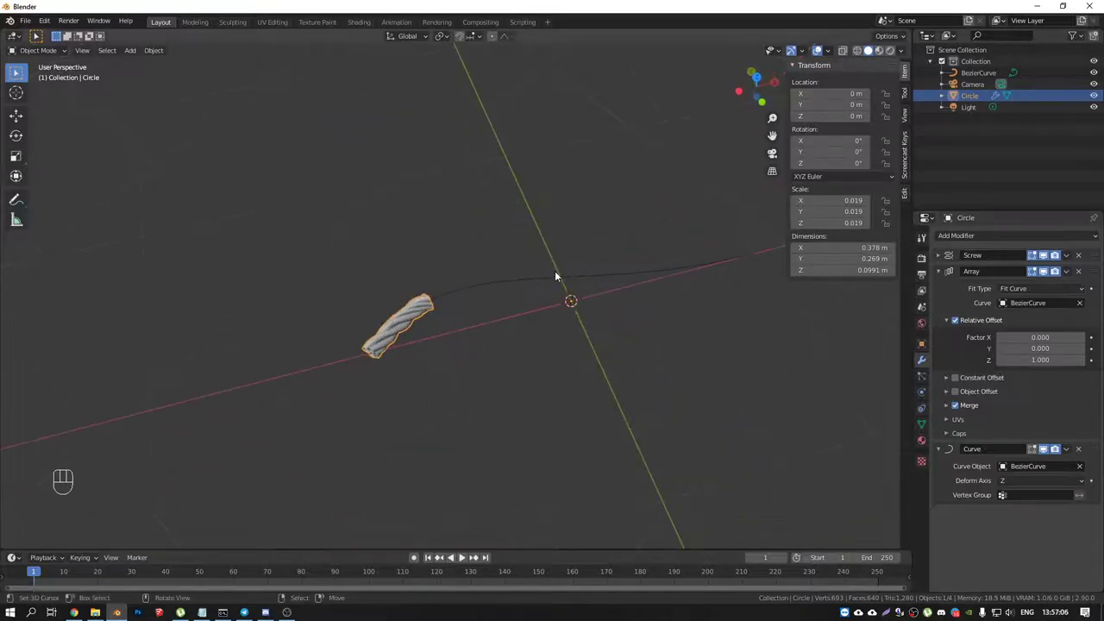
Step: Attempt to apply the rope's scale, undo it, and bring the Bezier curve into view
key(ctrl+a)
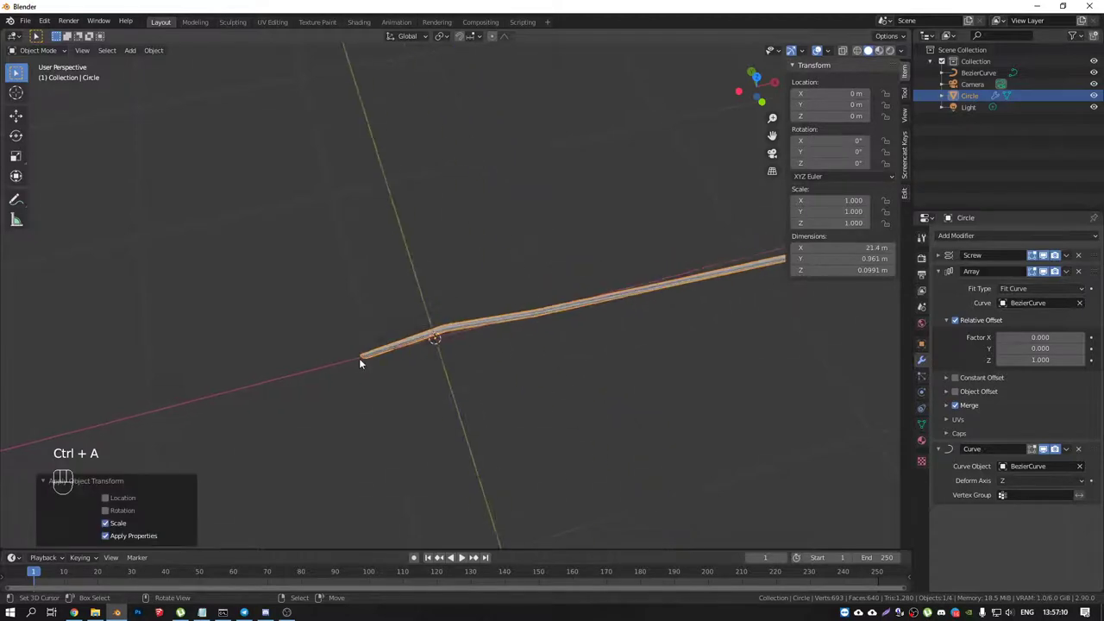
key(ctrl+z)
drag(404, 337, 415, 326)
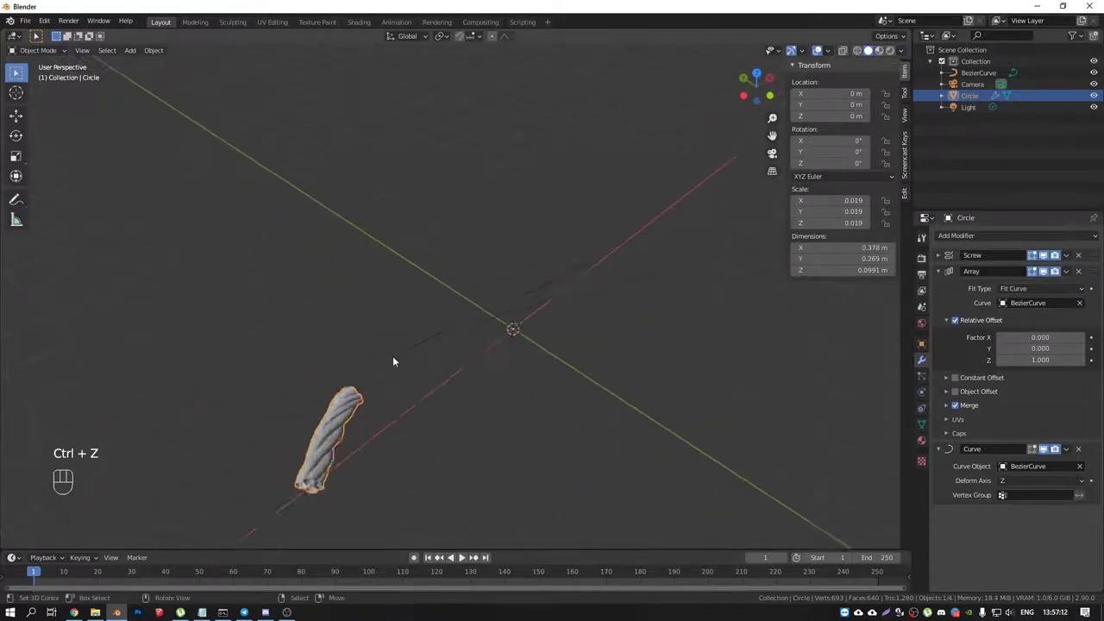
drag(366, 378, 344, 381)
click(384, 372)
click(323, 386)
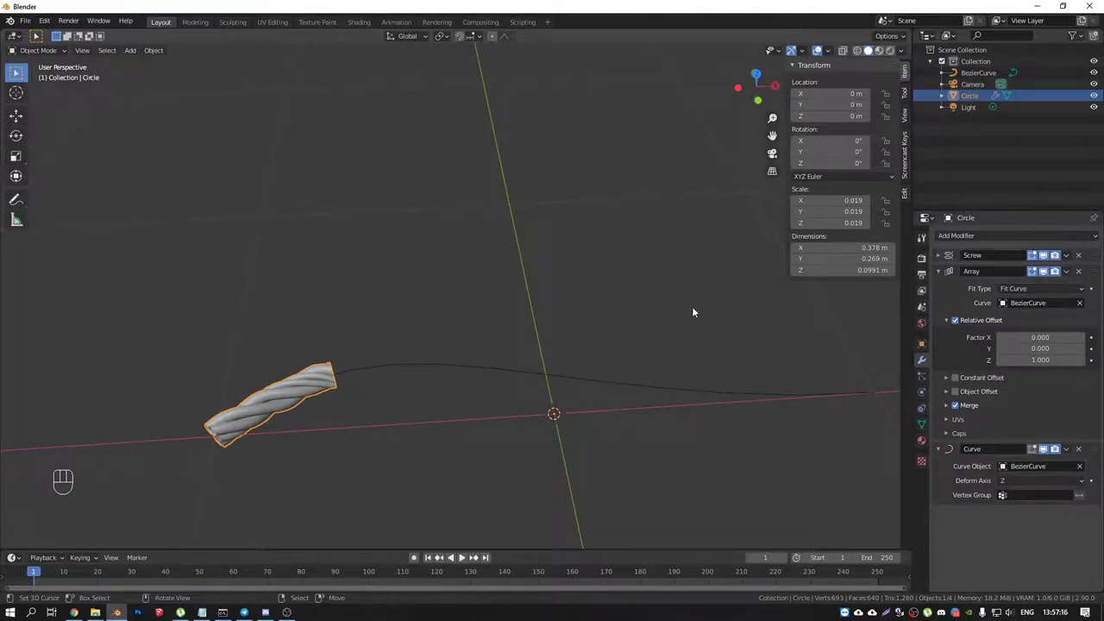
middle_click(417, 380)
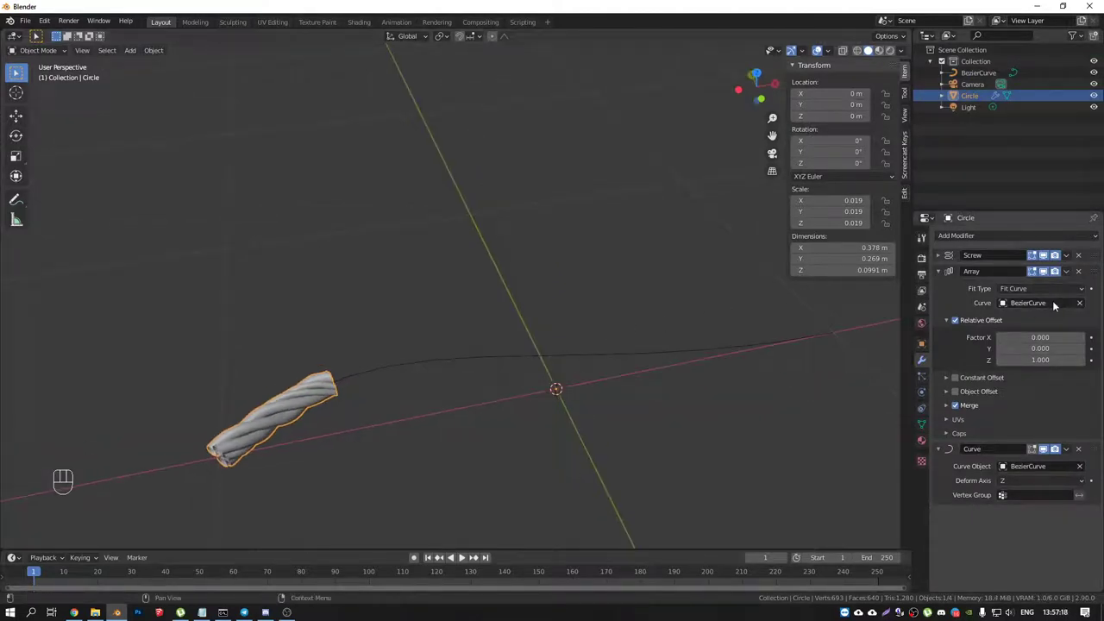
Step: Clear the Array modifier's fit curve and reassign BezierCurve as the length guide
click(1083, 303)
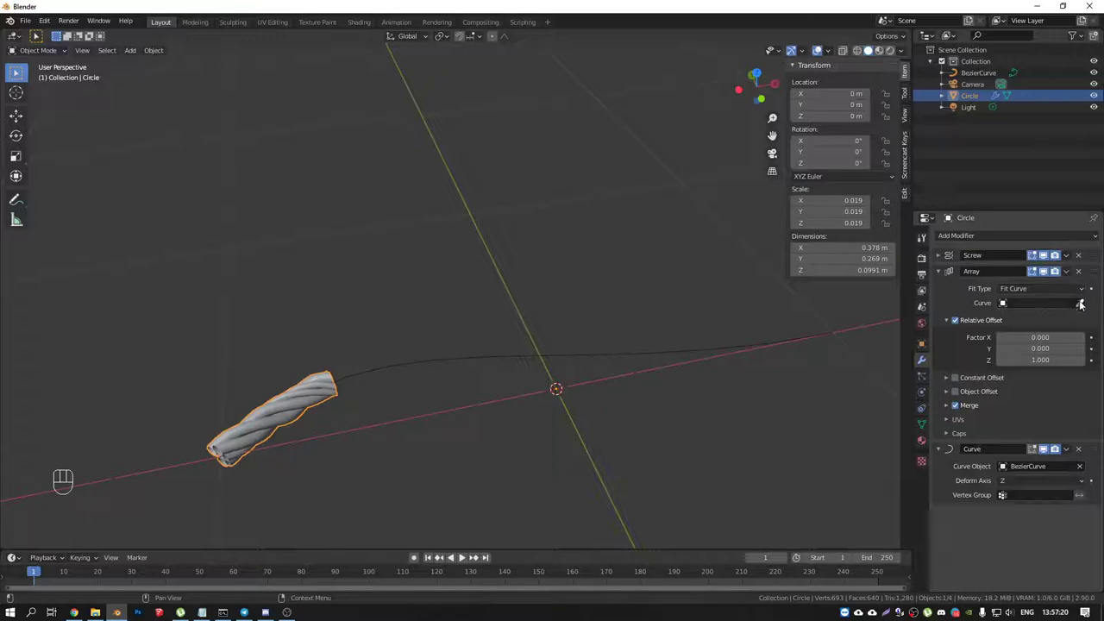
click(1085, 304)
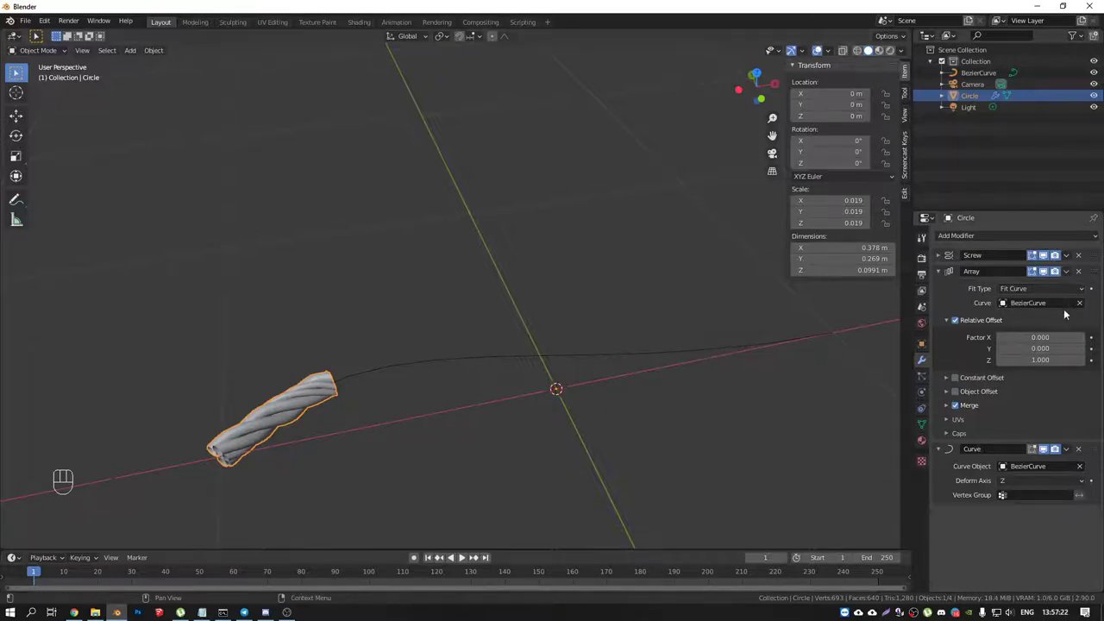
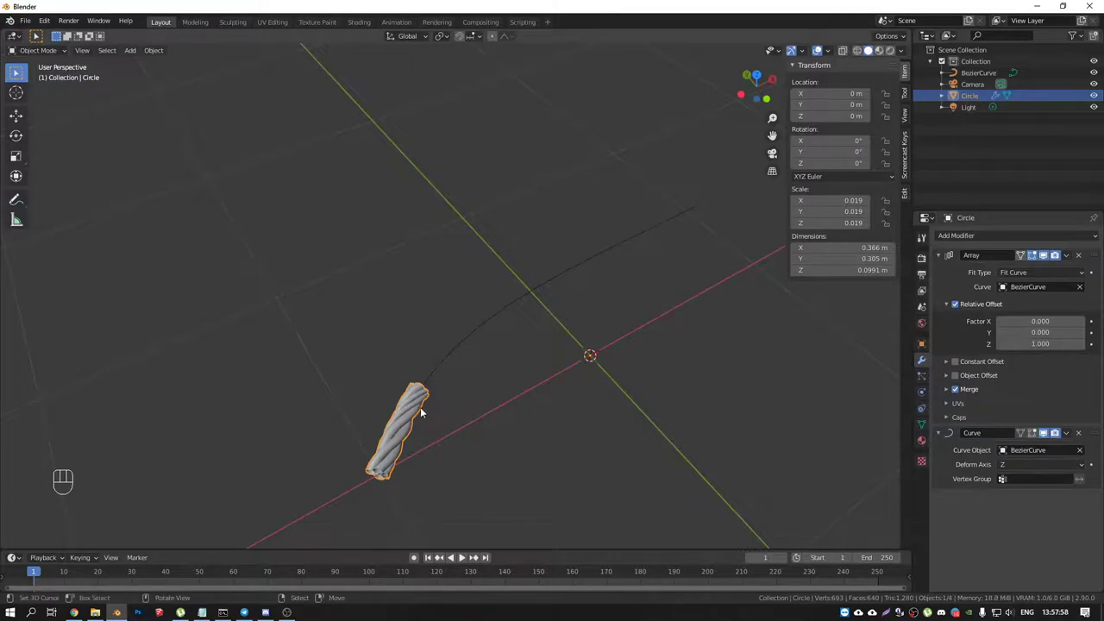
Step: Apply the rope's scale to 1.0 so it stretches along the curve, viewed from top orthographic
key(ctrl+a)
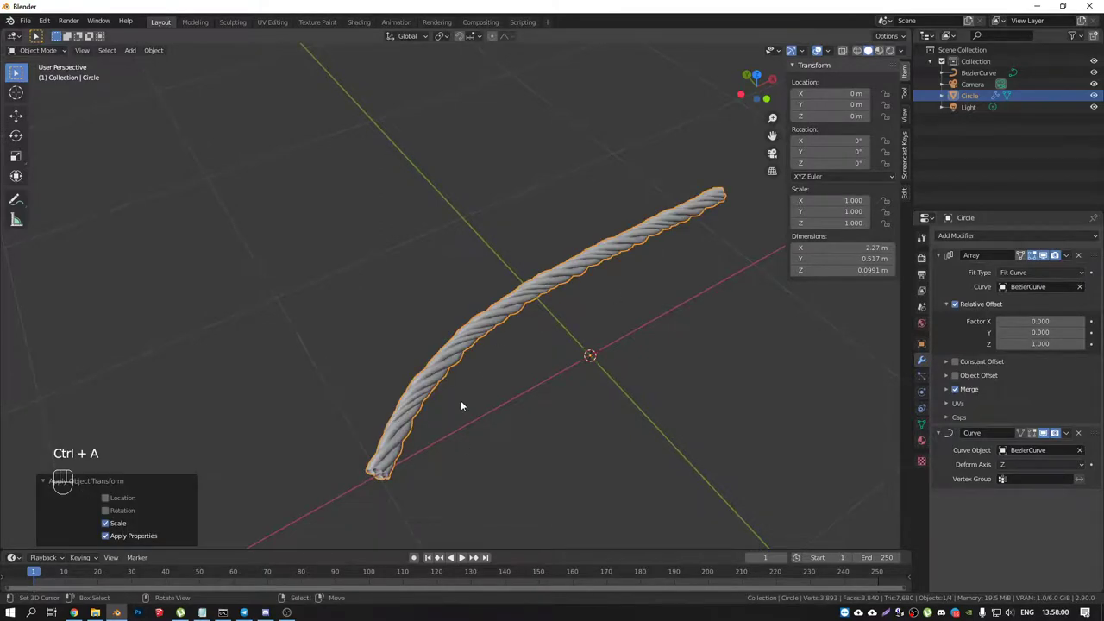
drag(402, 381, 380, 358)
drag(608, 375, 616, 394)
key(KP_7)
key(Tab)
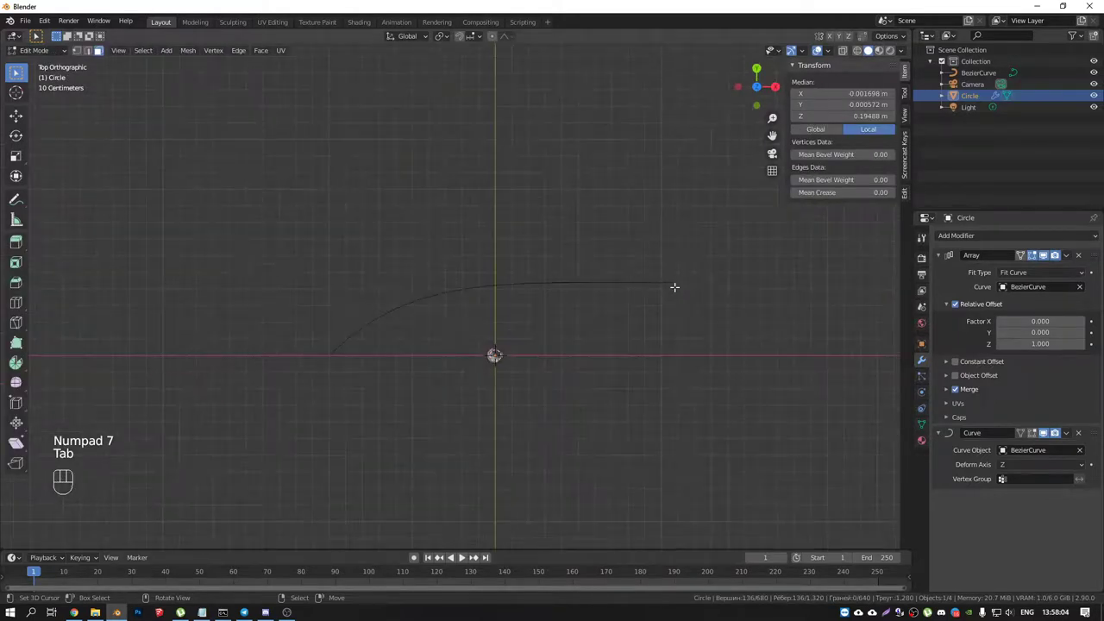
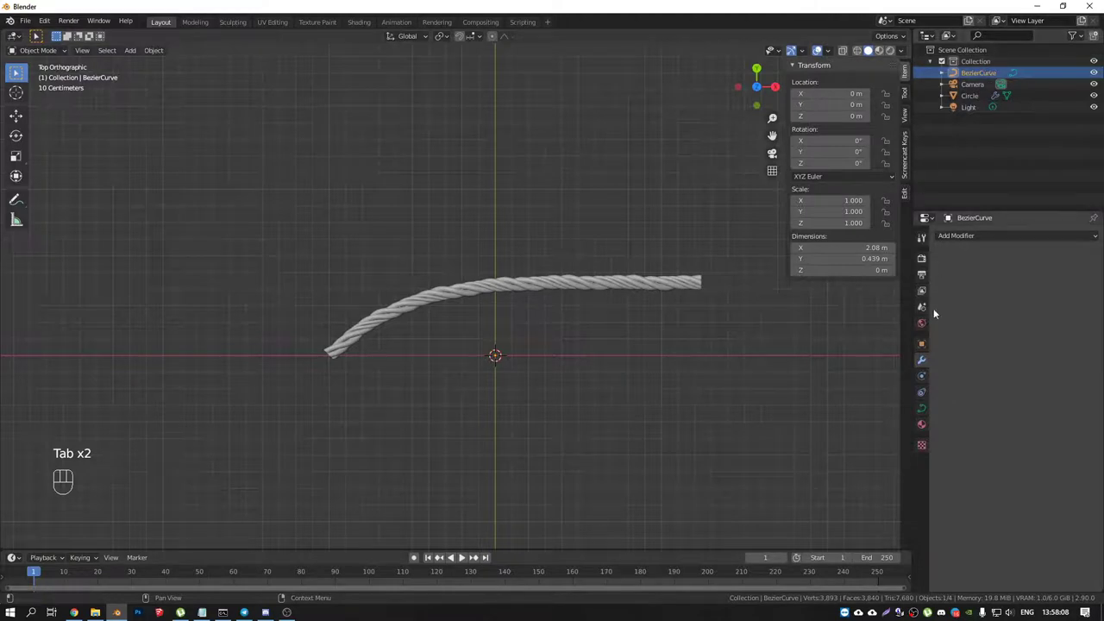
Step: Expand the curve's Viewport Display settings and review the whole looped rope with its wavy tail
click(926, 346)
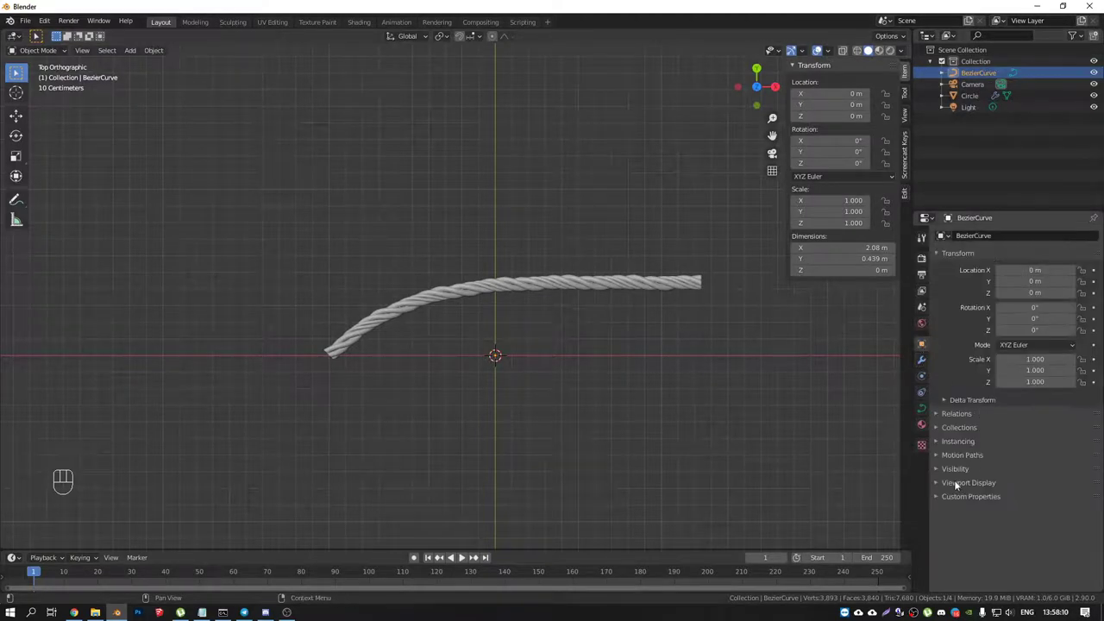
click(947, 484)
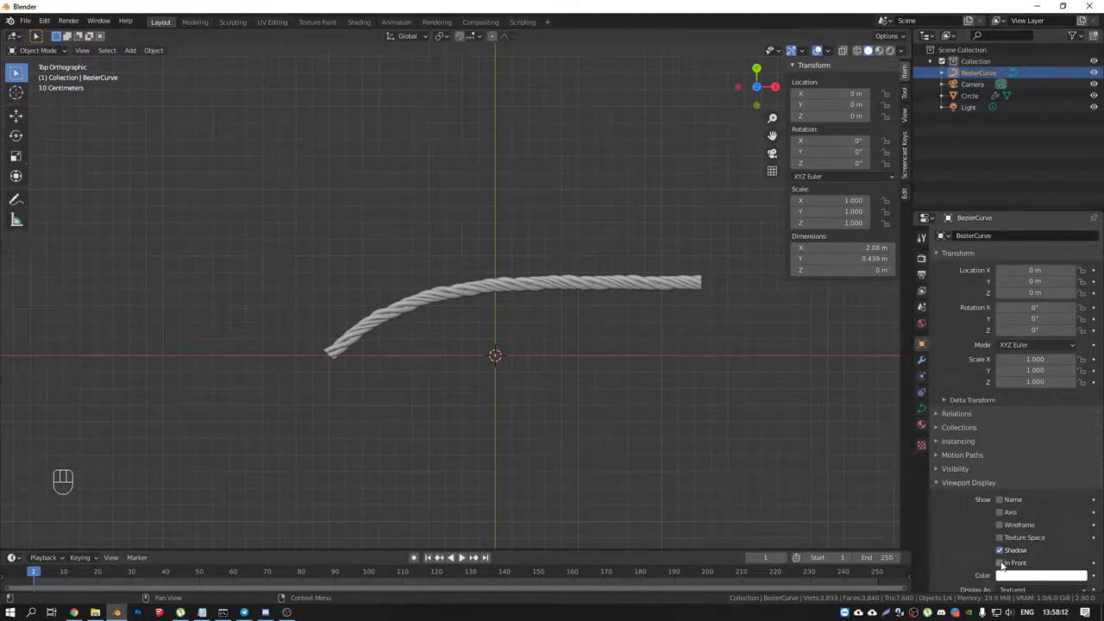
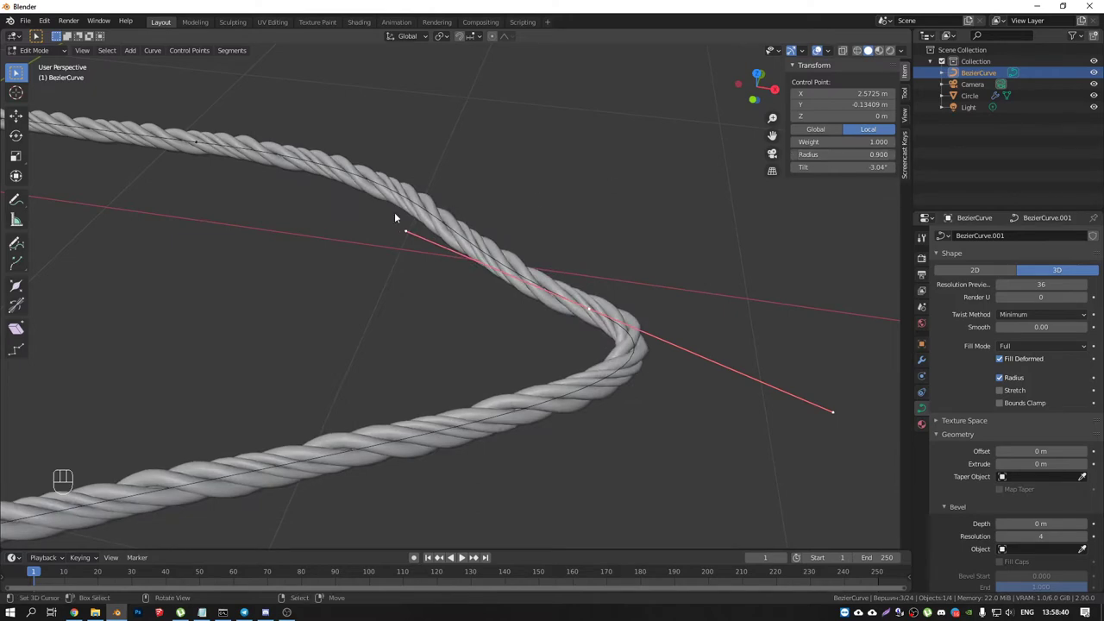
drag(468, 237, 507, 242)
drag(416, 257, 623, 215)
drag(626, 227, 585, 211)
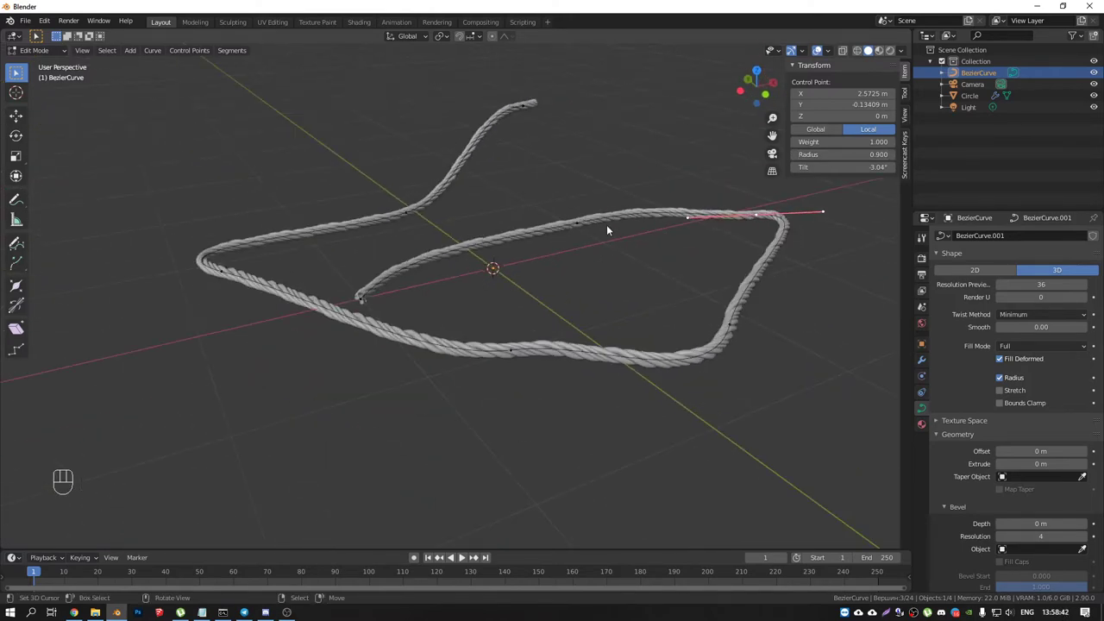